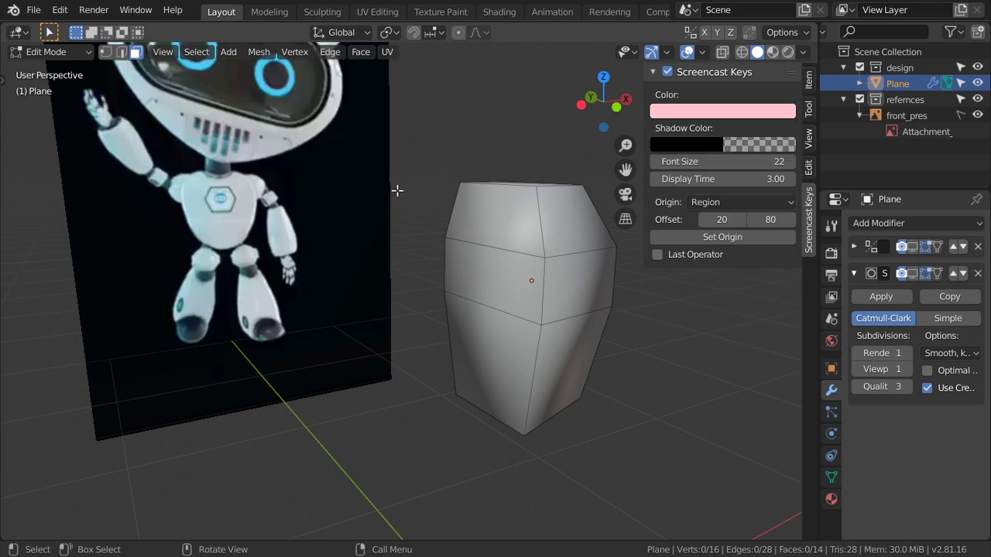
Set the torso's Subdivision Surface level to 2 and return to Object Mode over the reference.
key("1")
key("2")
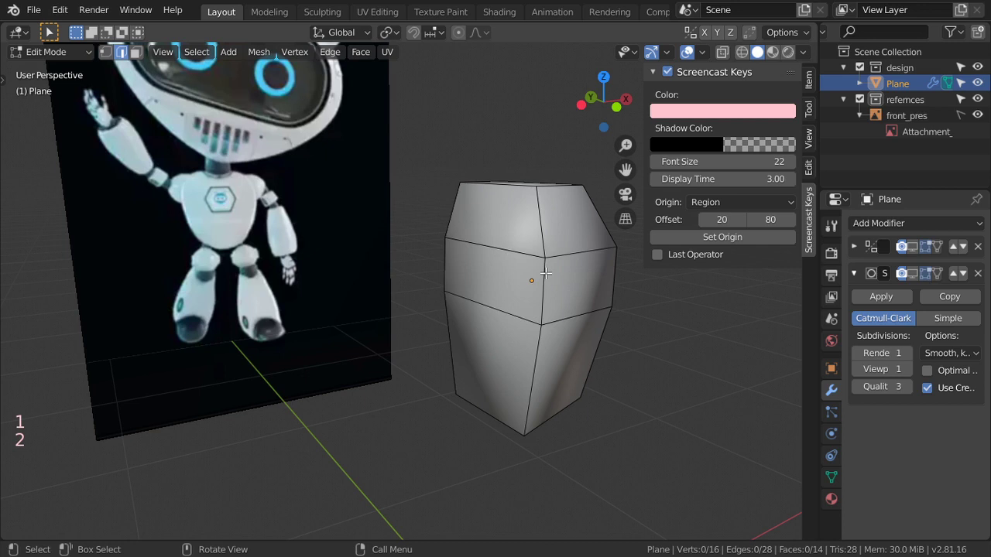
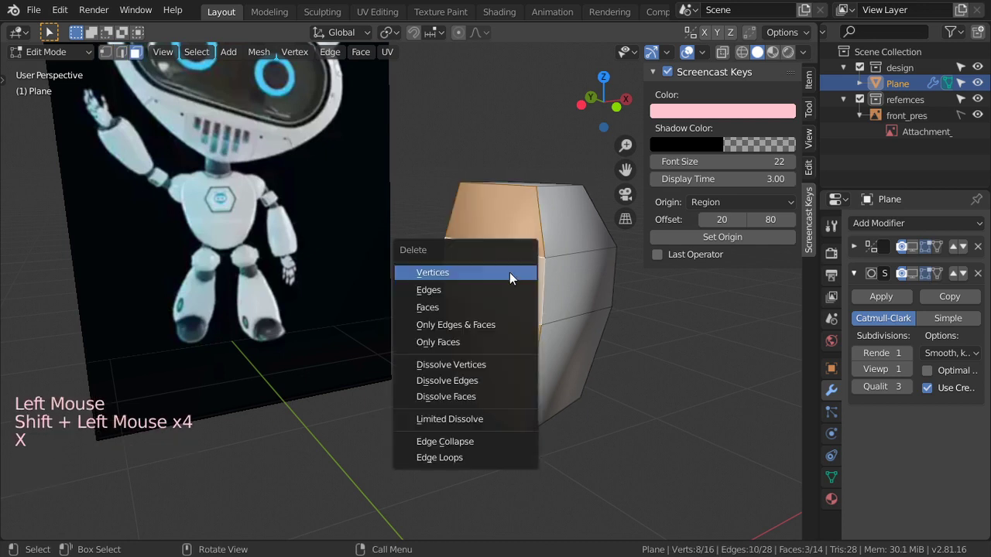
key("Tab")
middle_click(585, 339)
left_click(917, 259)
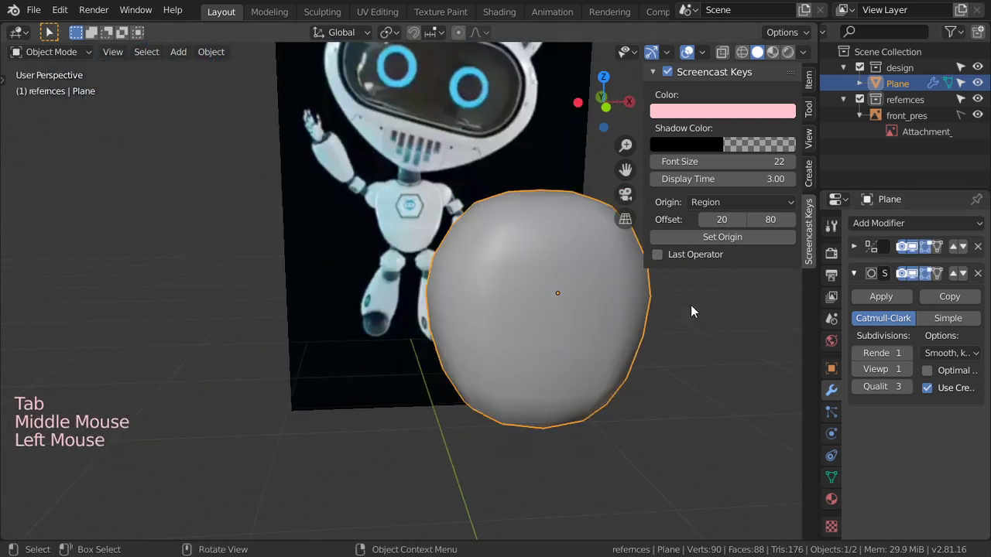
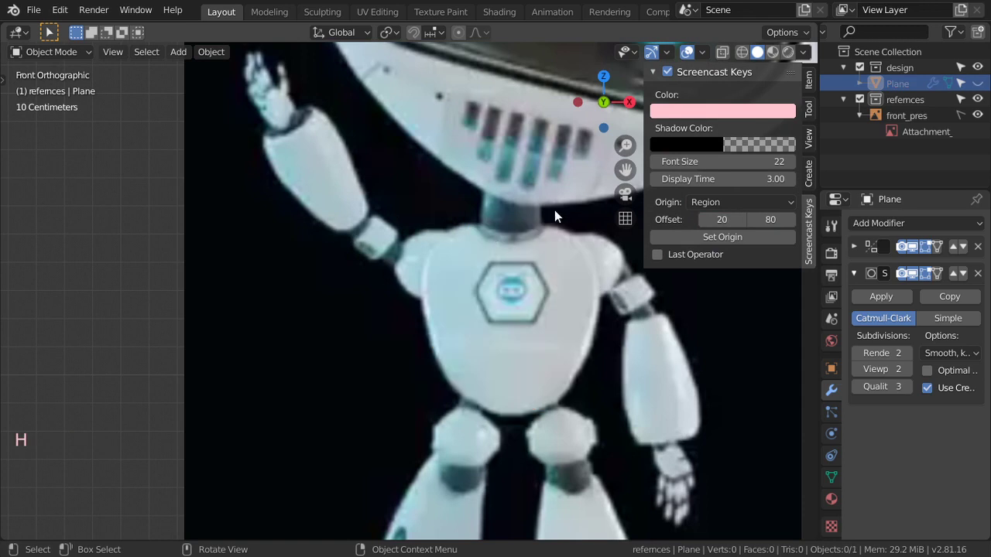
Unhide the torso (Alt+H) so the smoothed mesh shows over the reference again.
scroll("down", 3)
key("alt+h")
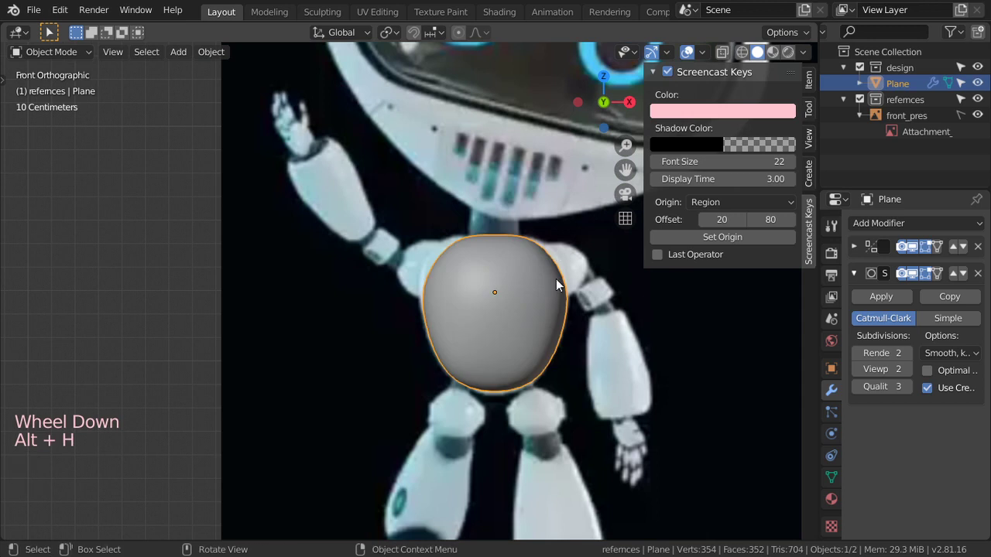
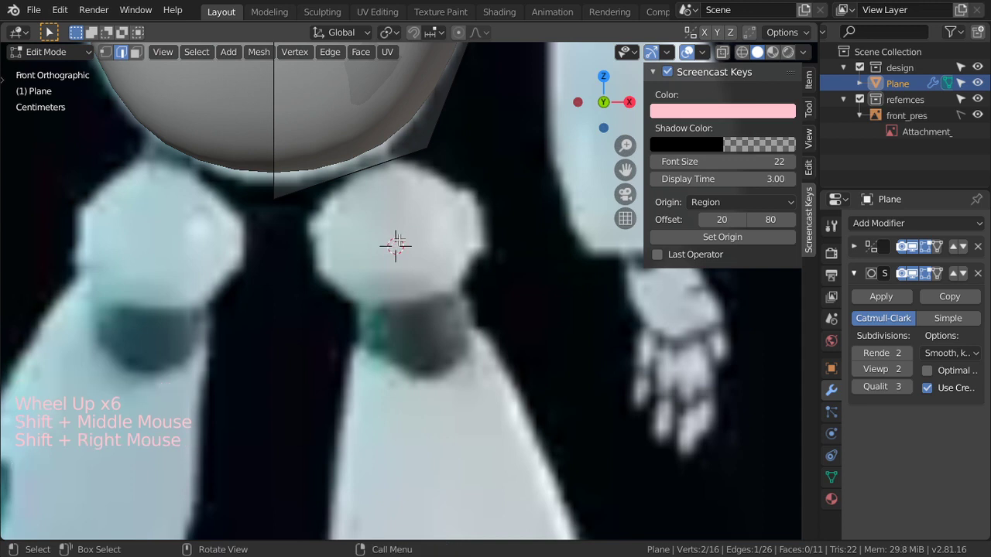
Add a UV sphere at the shoulder cursor and show it unsmoothed while editing.
right_click(401, 244)
key("shift+a")
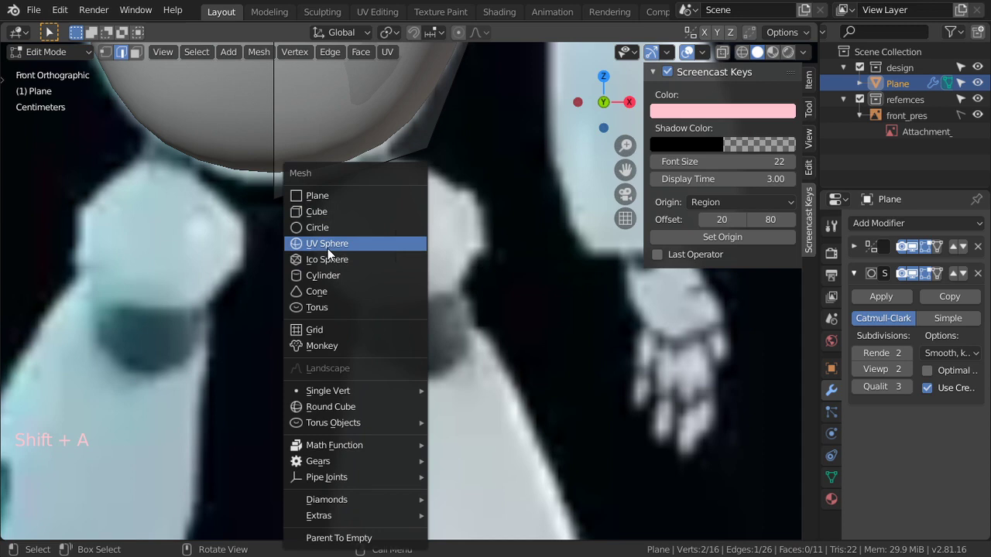
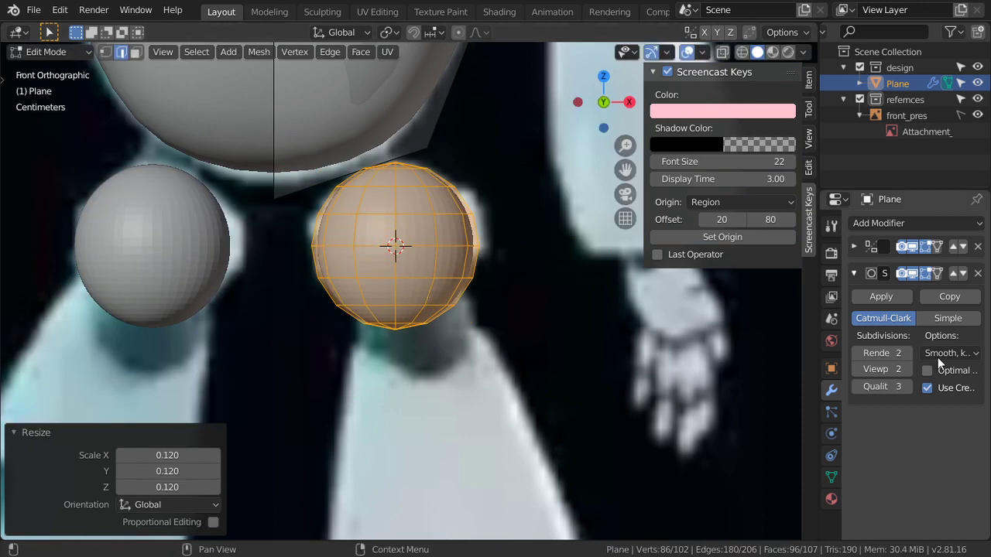
left_click(914, 278)
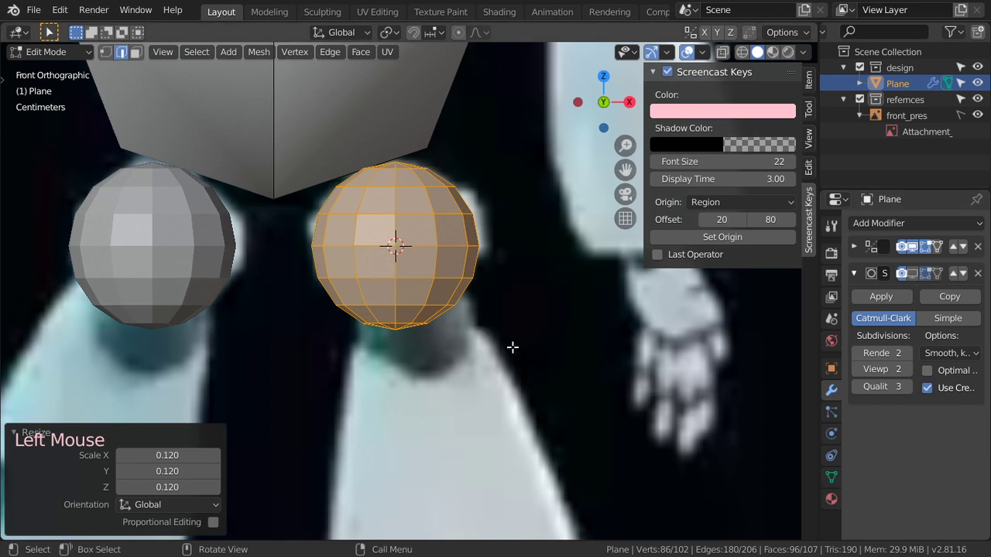
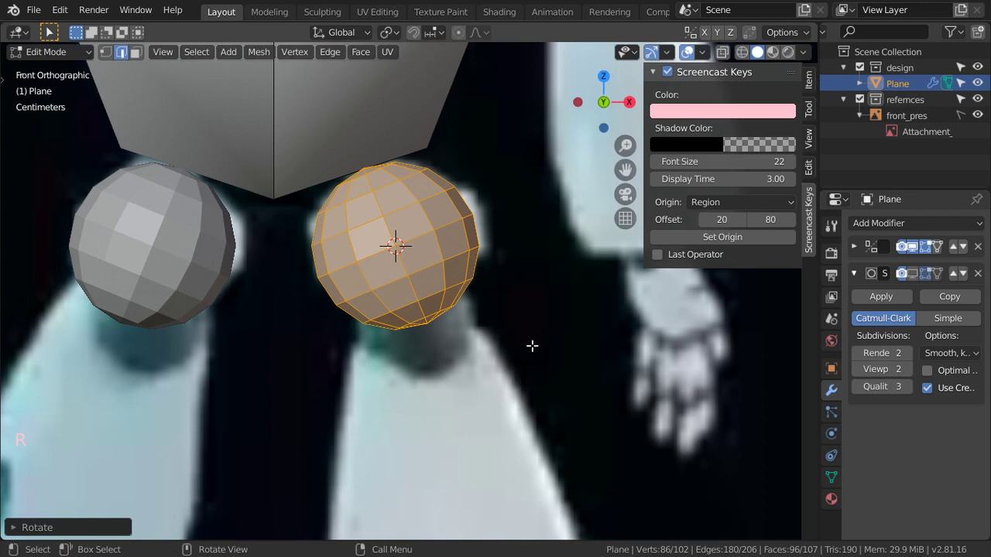
Tilt the shoulder ball slightly and set the transform orientation to Normal.
key("r")
key("s")
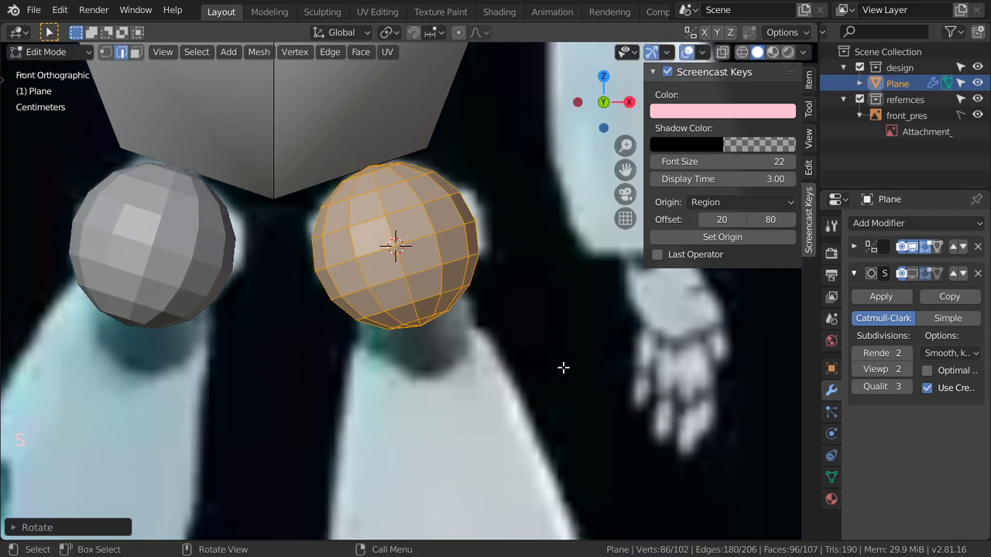
left_click(348, 39)
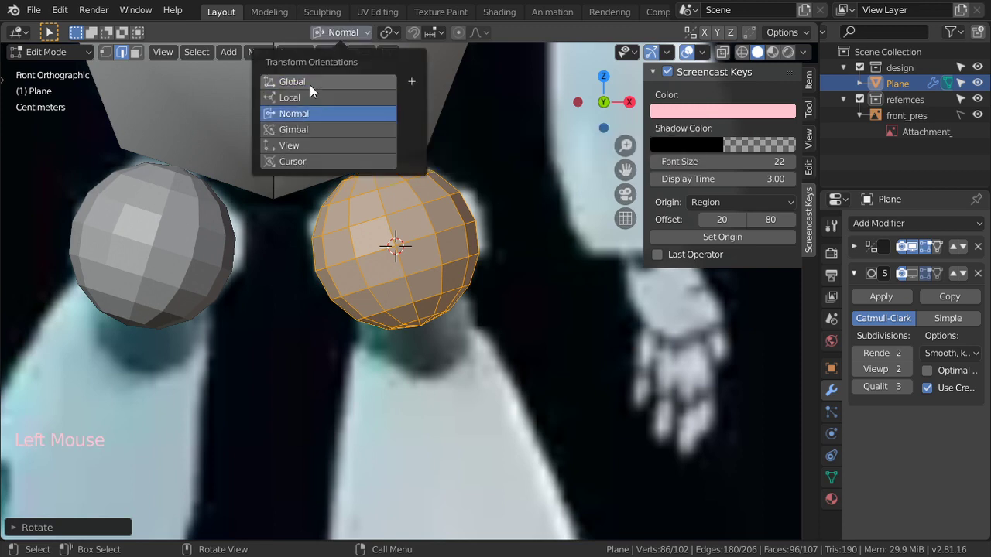
Switch to the Move tool with handles aligned to Global orientation.
key("t")
key("t")
key("t")
left_click(32, 153)
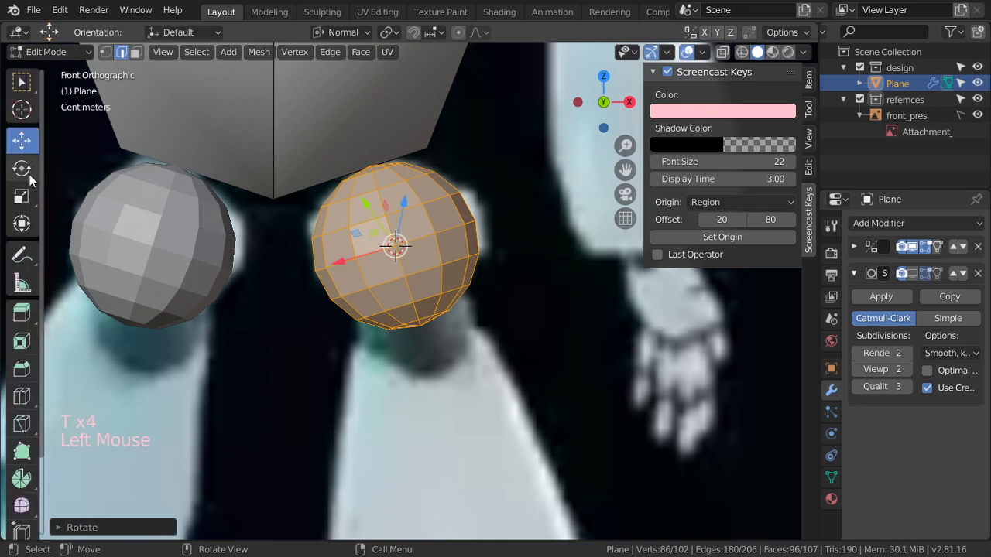
left_click(354, 47)
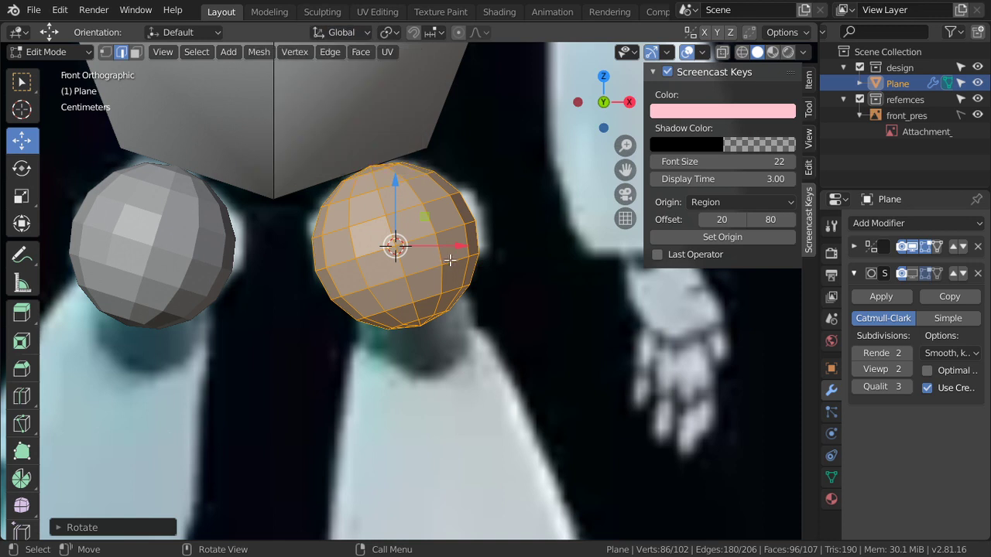
Rotate the shoulder ball about 19° and squash it to about 0.96 along Z.
key("r")
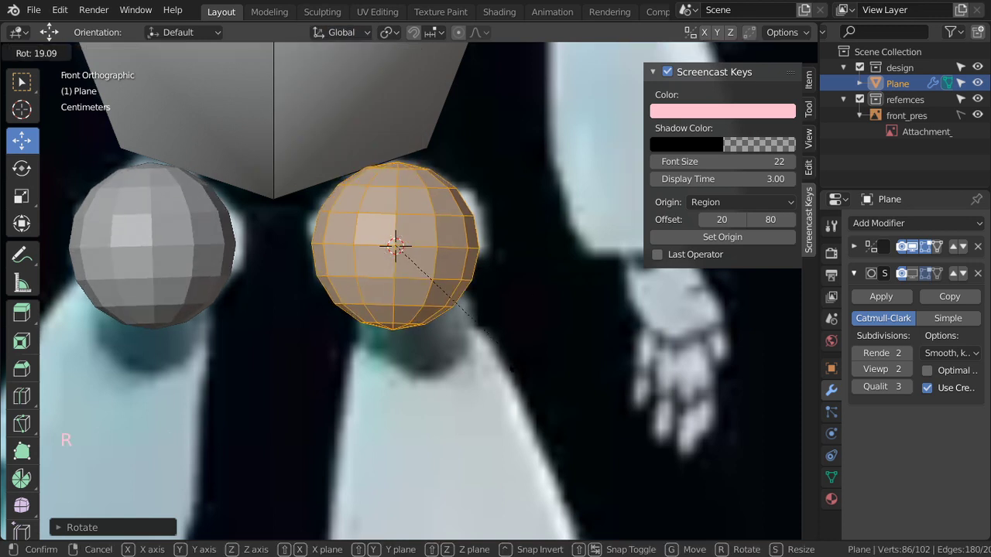
key("s")
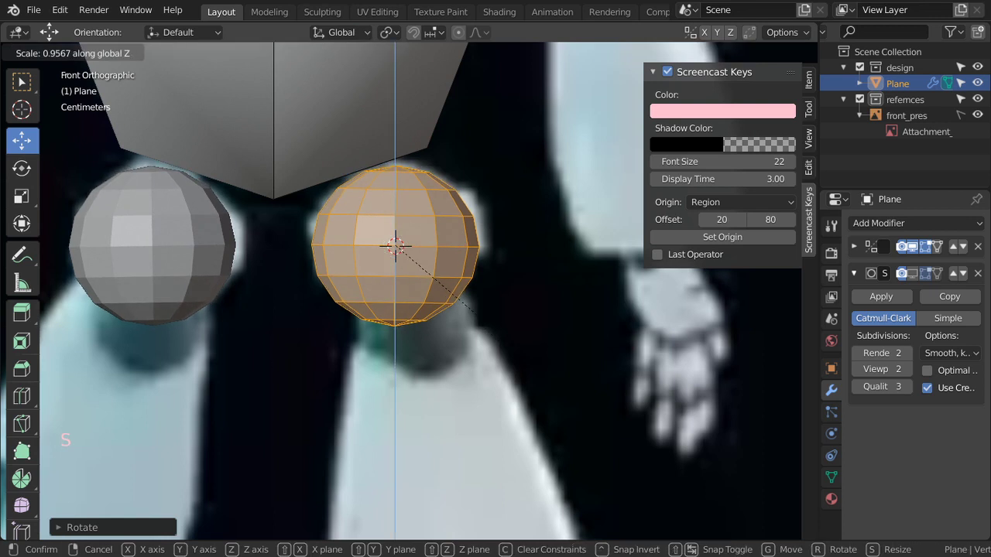
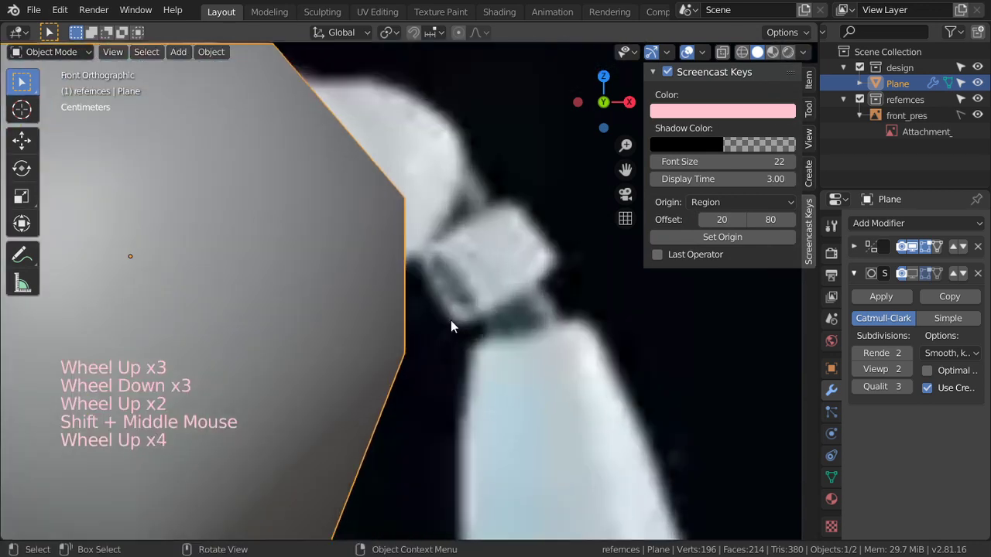
Briefly hide the torso to check the reference underneath, then bring it back.
scroll("down", 3)
scroll("up", 3)
key("Tab")
key("Tab")
scroll("down", 3)
scroll("down", 3)
middle_click(440, 294)
left_click(387, 260)
key("h")
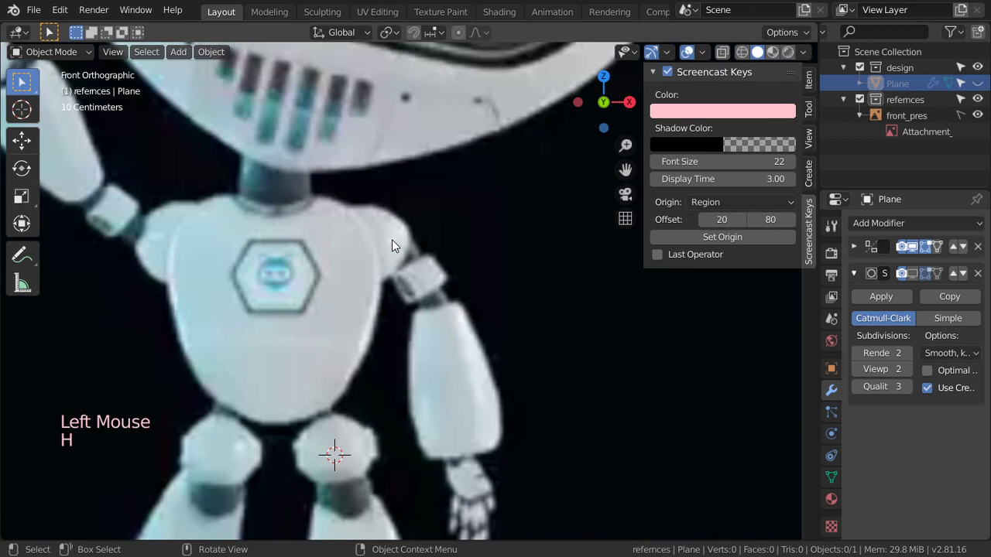
key("alt+h")
Zoom to the elbow and place the 3D cursor on the robot's elbow joint.
scroll("up", 3)
scroll("up", 3)
middle_click(439, 228)
scroll("down", 3)
scroll("down", 3)
middle_click(454, 374)
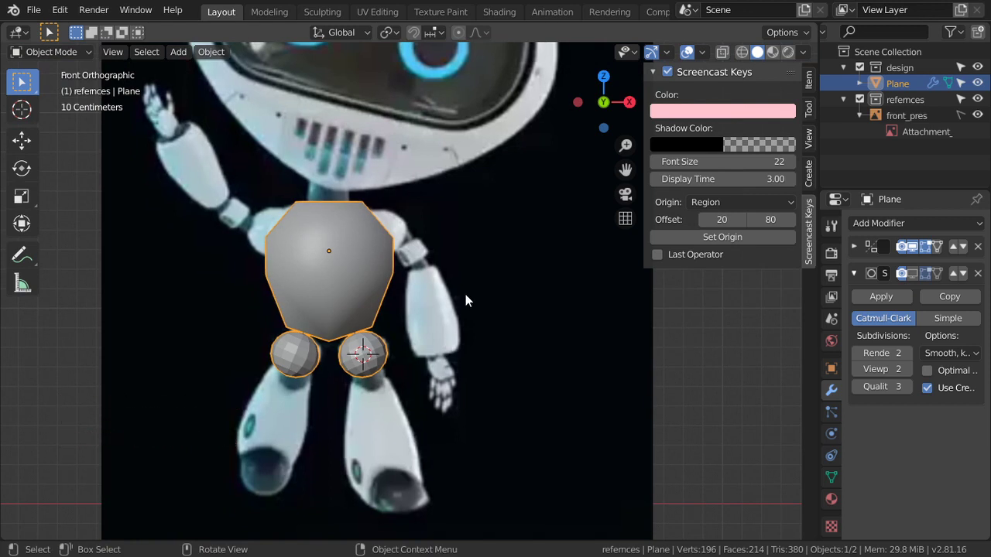
scroll("up", 3)
middle_click(453, 362)
scroll("up", 3)
left_click(337, 241)
scroll("up", 3)
right_click(337, 241)
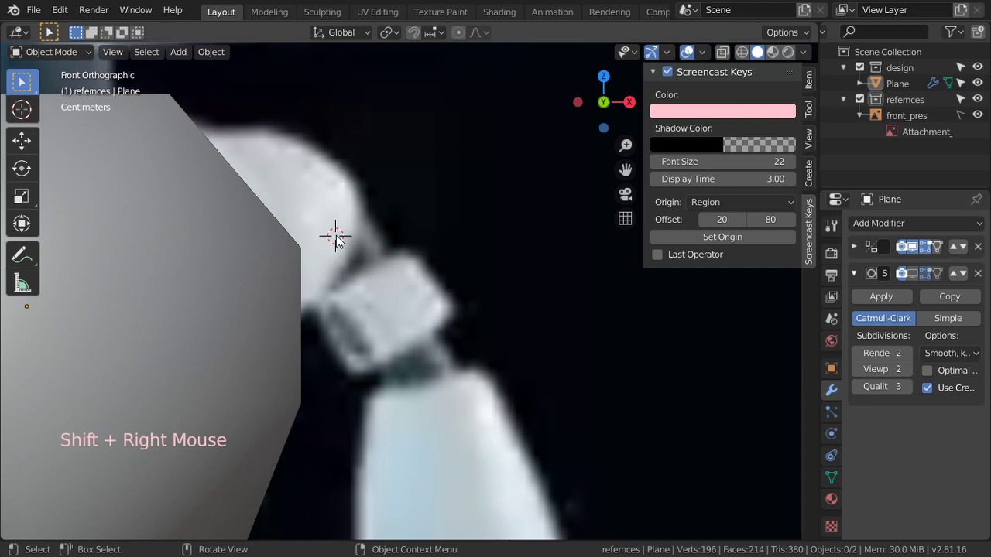
Add a circle and rotate, scale and move it onto the shoulder joint, sized to its width.
key("shift+a")
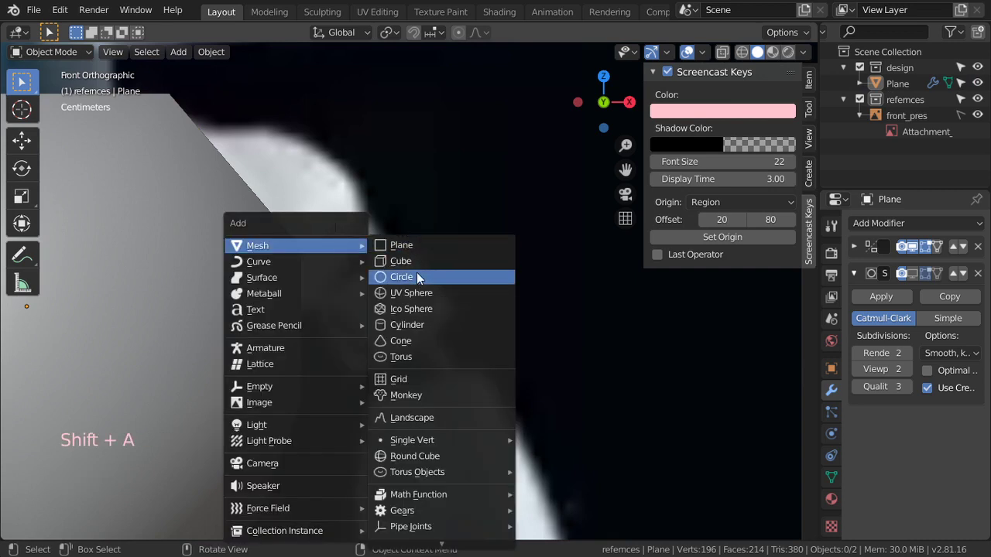
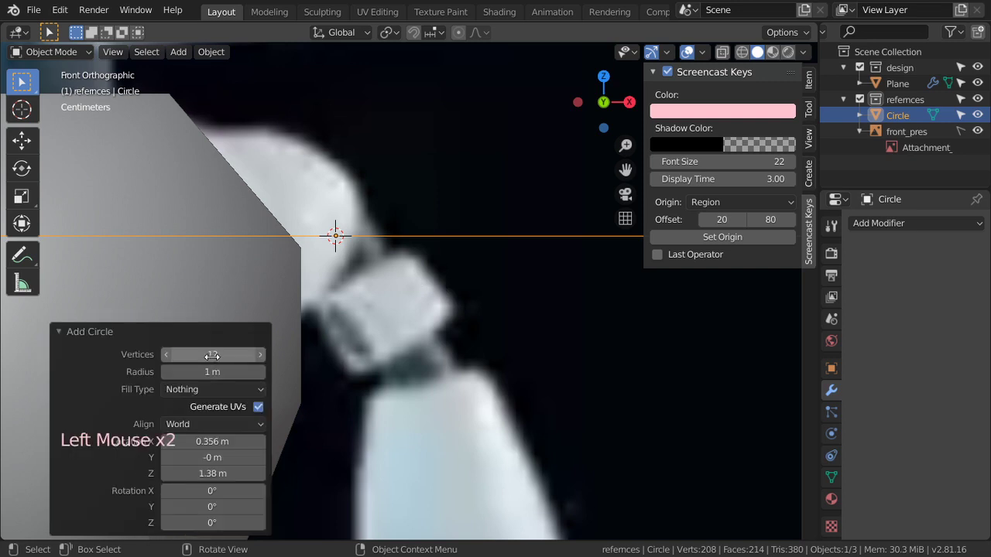
left_click(215, 343)
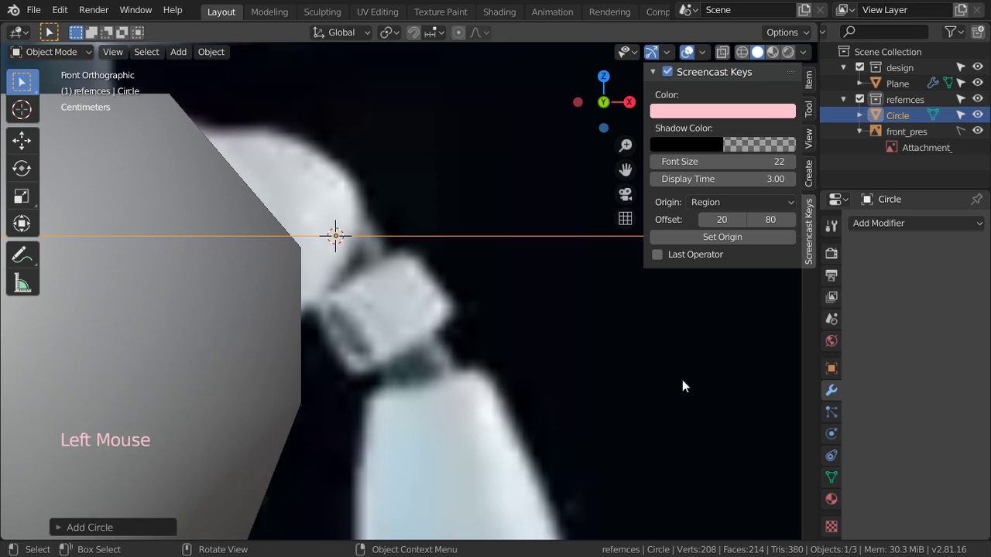
key("s")
key("s")
key("s")
key("r")
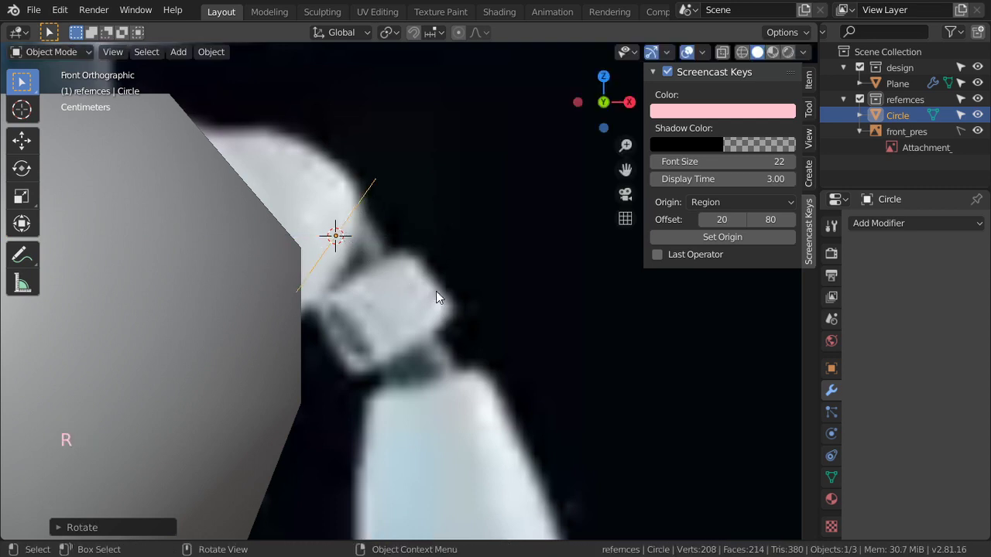
key("g")
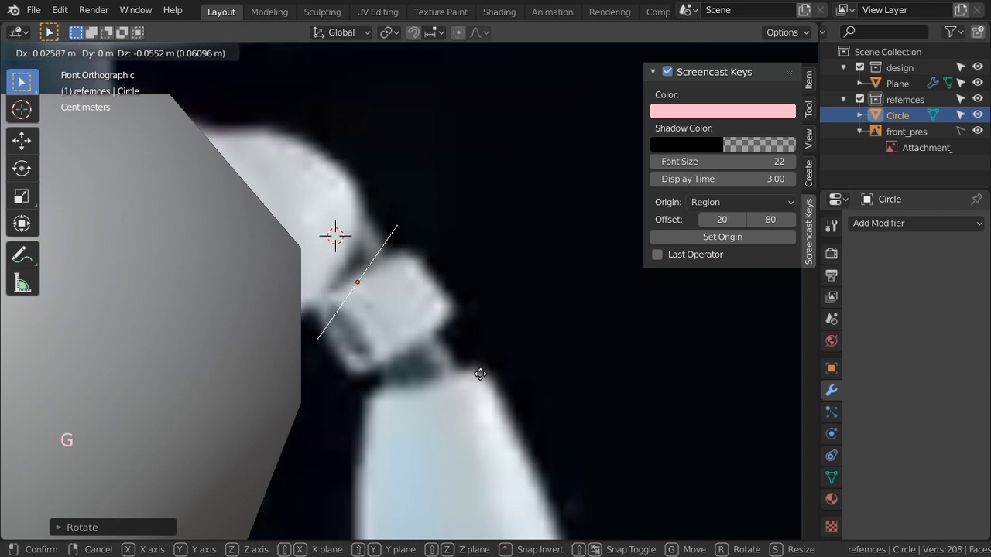
key("r")
key("s")
key("g")
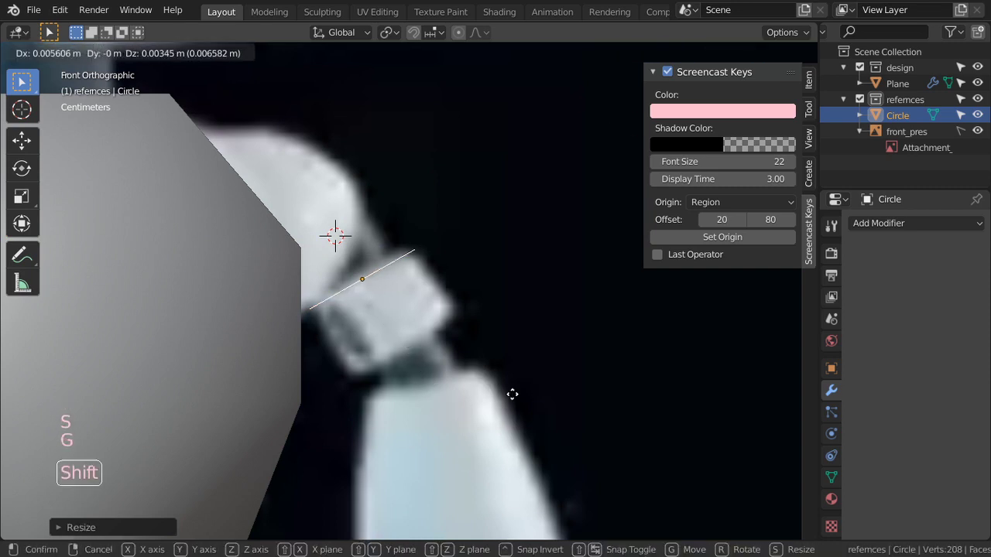
Extrude the circle into a short tube angled along the arm.
key("s")
key("Tab")
left_click(109, 60)
key("t")
key("n")
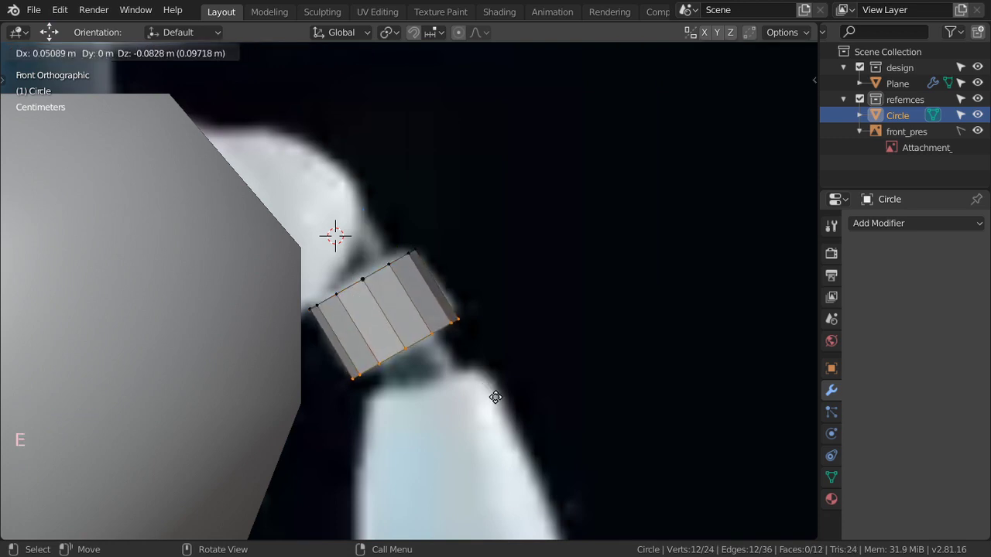
Extrude the tube's end again and form a narrower collar just below the shoulder.
key("e")
scroll("up", 3)
key("e")
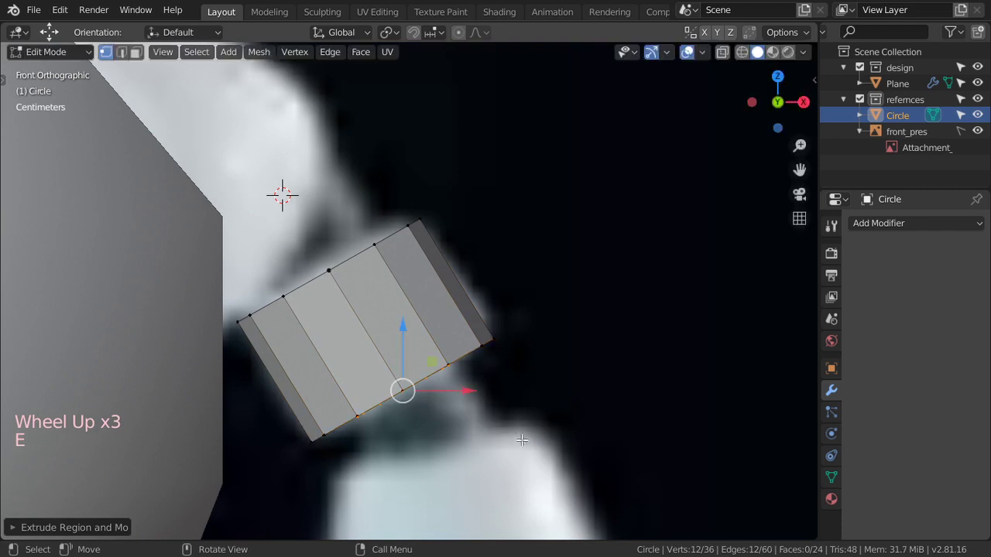
key("e")
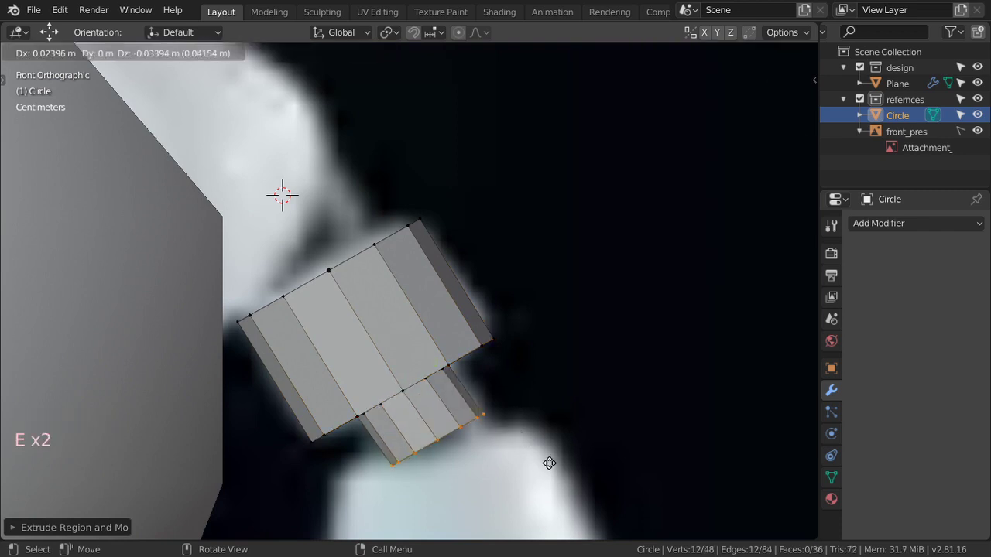
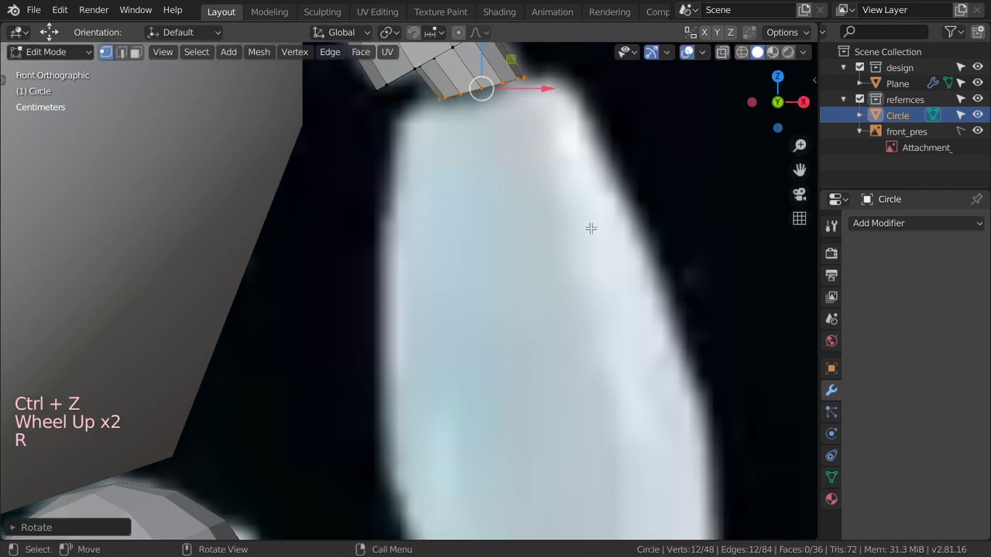
Widen and tilt the end ring into a long upper-arm section following the reference.
key("e")
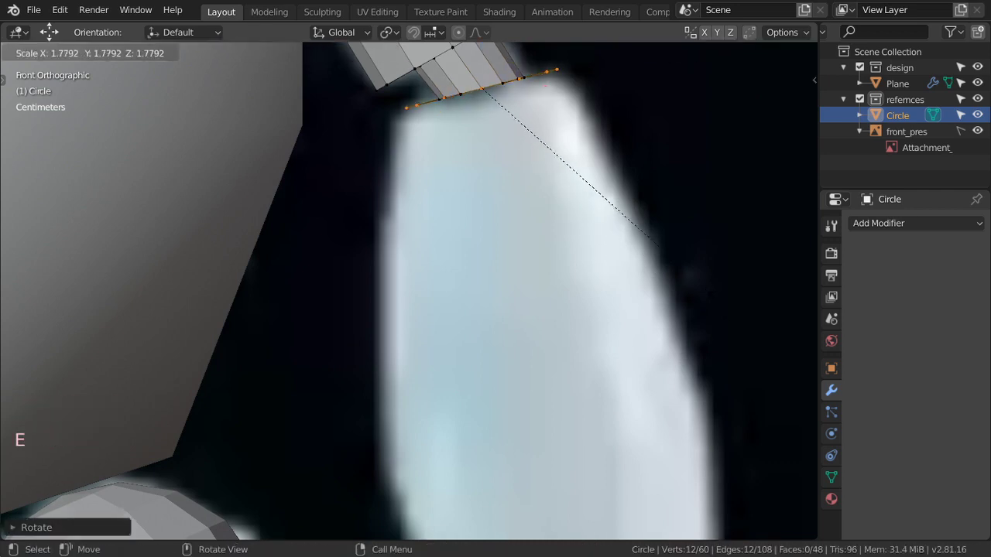
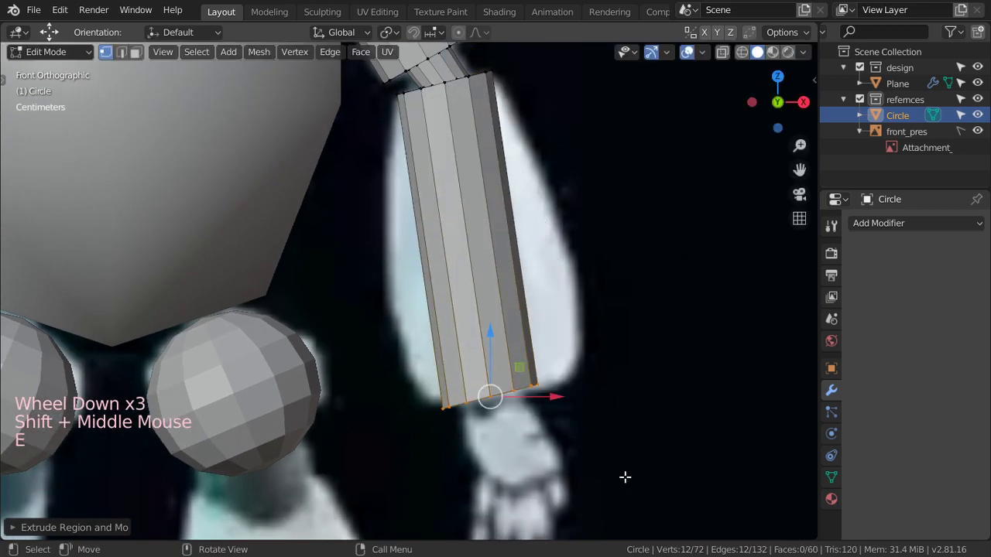
key("r")
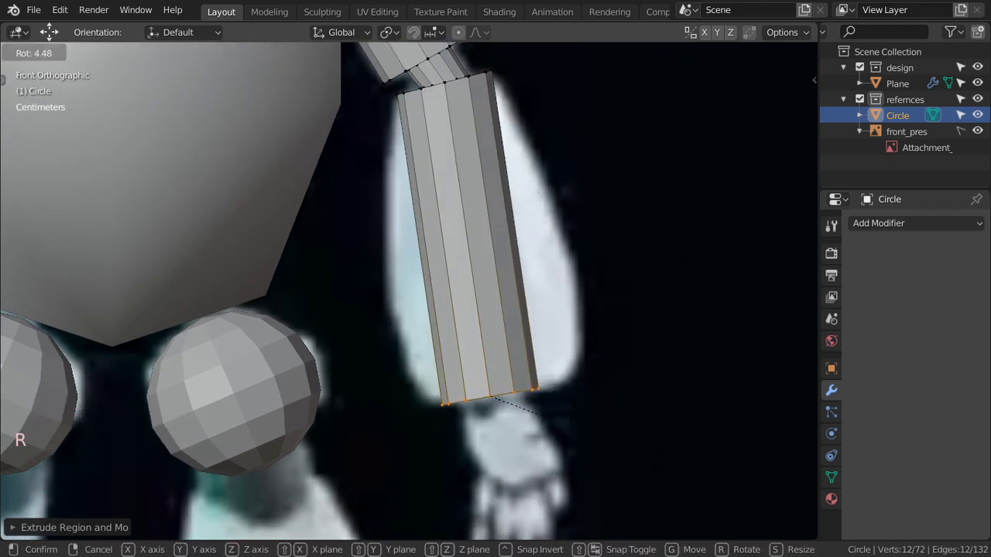
key("s")
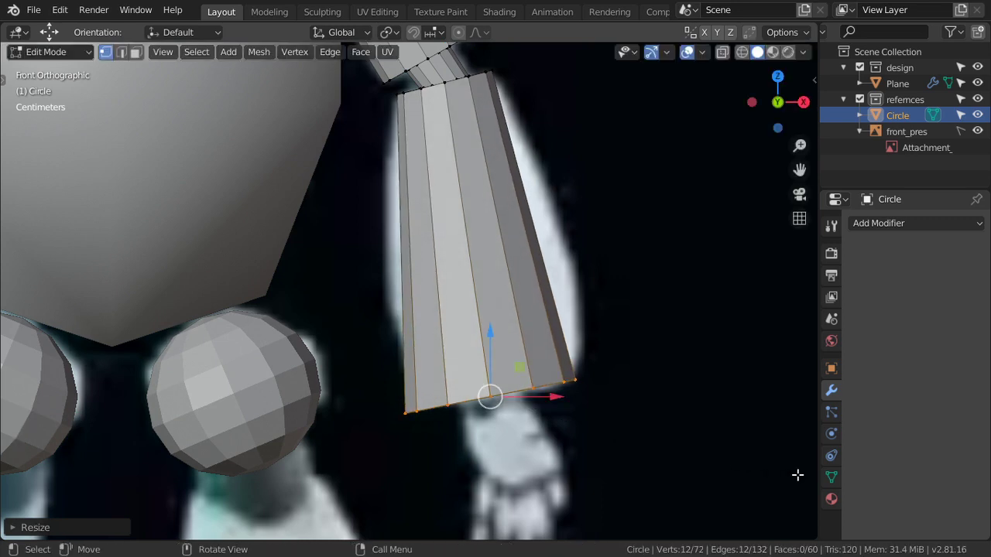
scroll("down", 3)
scroll("down", 3)
scroll("up", 3)
scroll("up", 3)
Add a loop cut across the upper arm's middle and scale it outward into a bulge.
key("ctrl+r")
scroll("down", 3)
key("s")
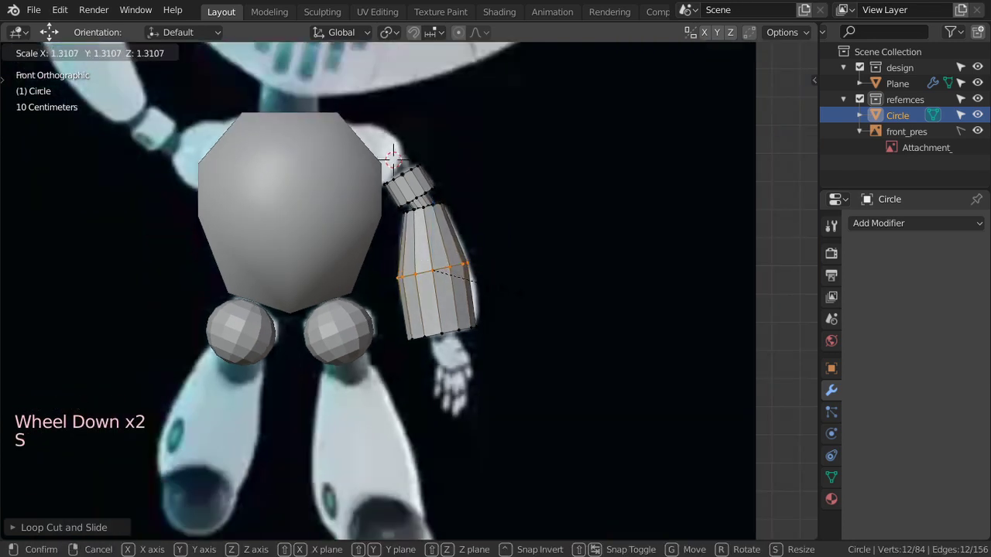
Shrink the arm's bottom ring inward and extrude a small wrist collar toward the hand.
scroll("up", 3)
scroll("down", 3)
key("Tab")
scroll("down", 3)
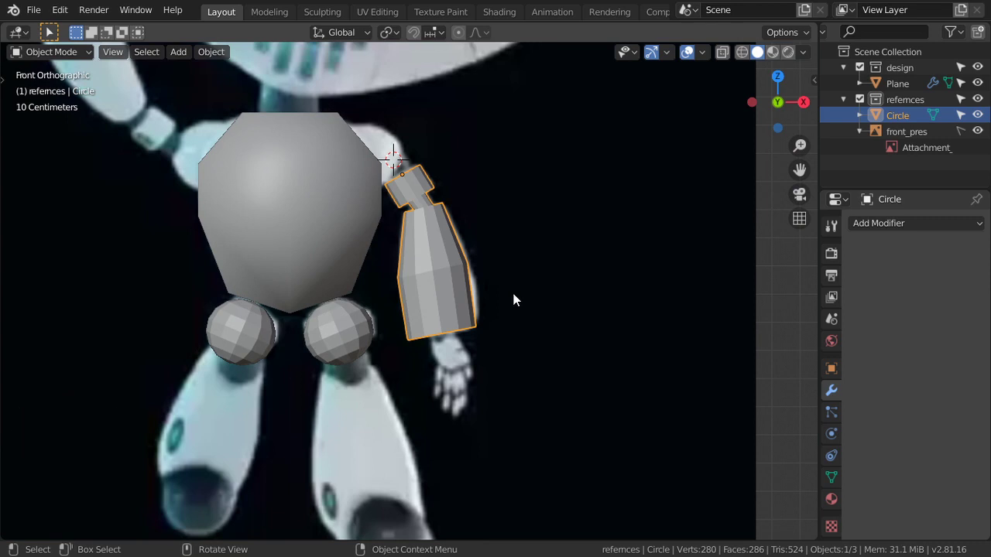
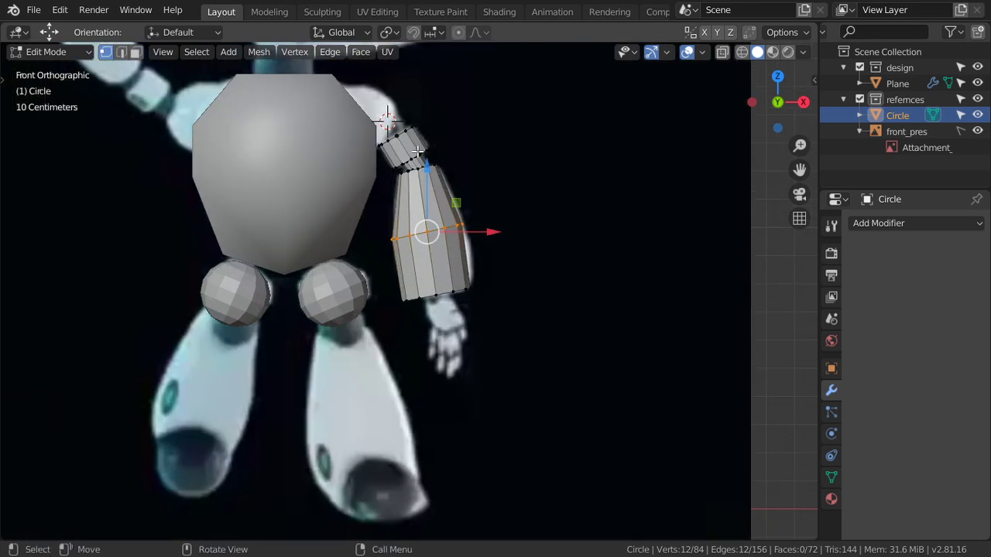
scroll("down", 3)
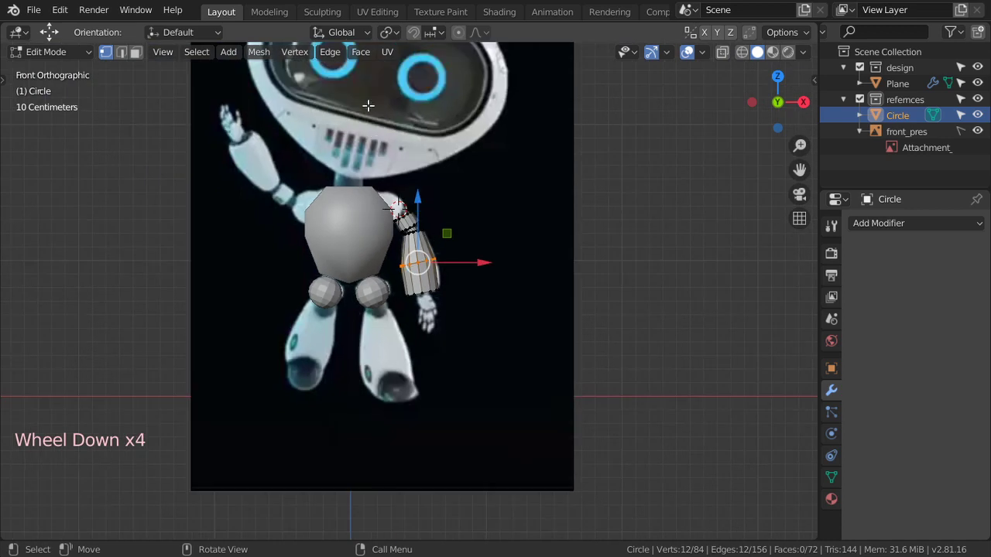
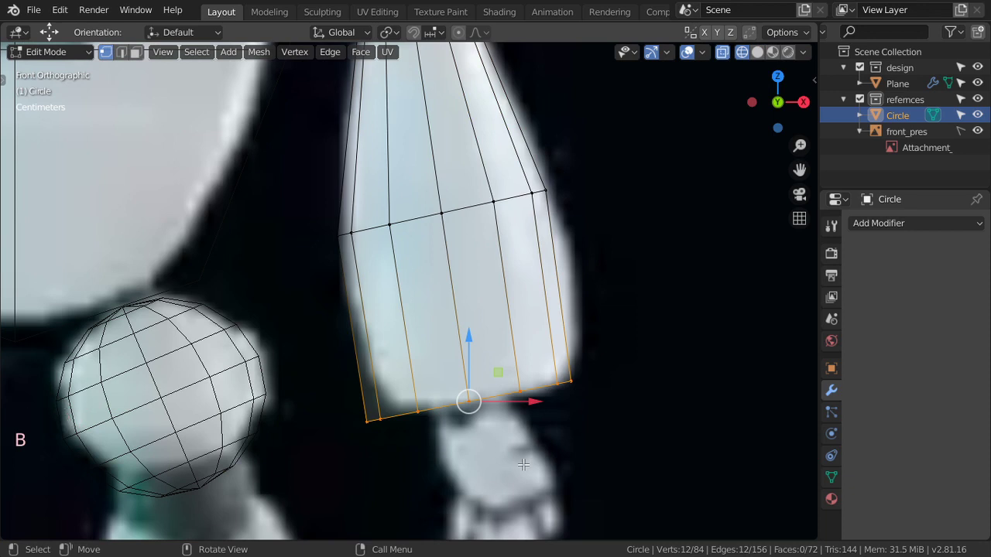
key("e")
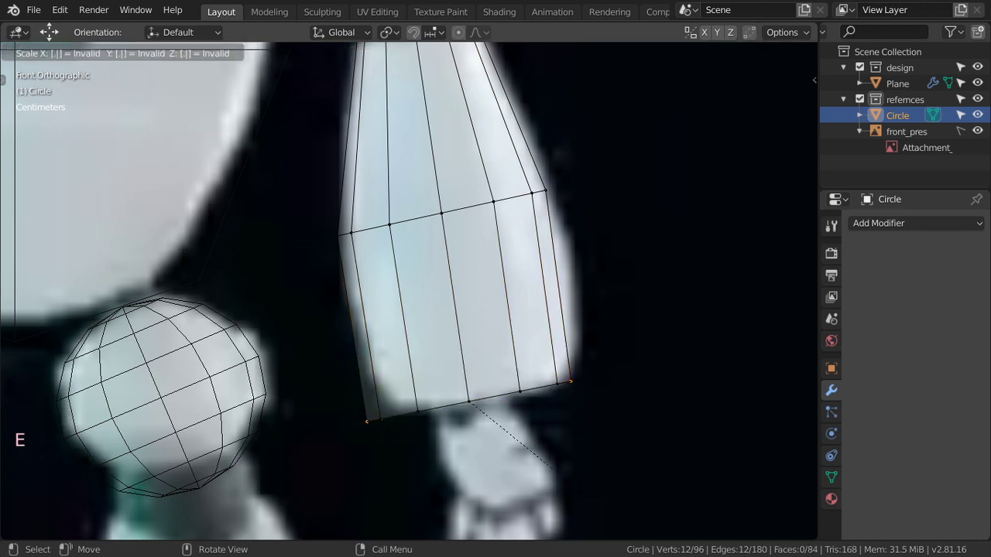
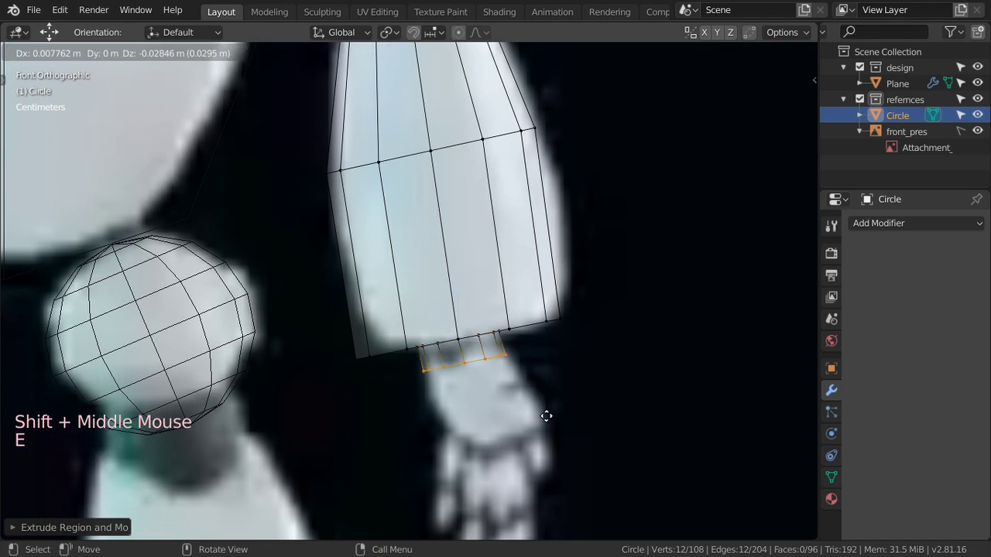
key("Tab")
Orbit to a perspective view and re-enter Edit Mode on the arm's shoulder end.
scroll("down", 3)
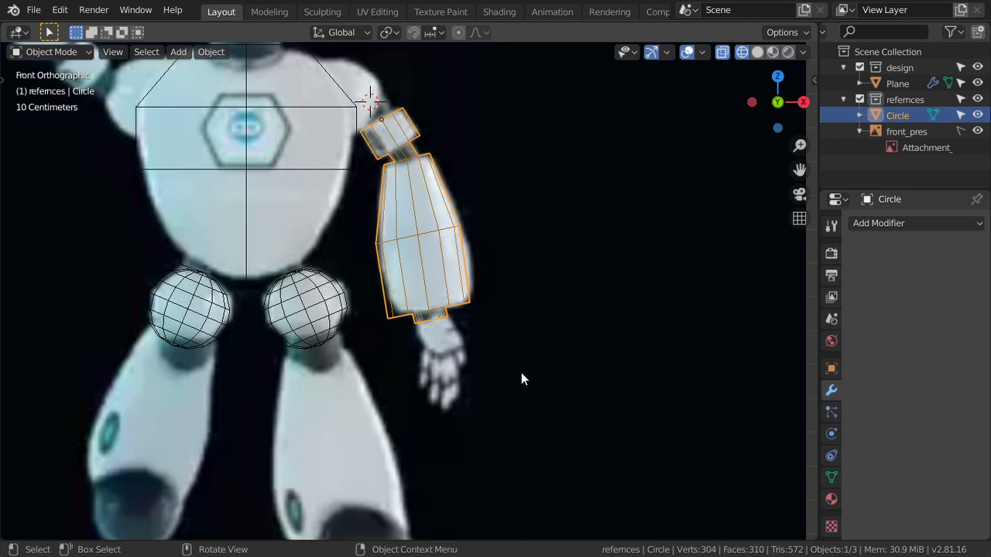
middle_click(417, 190)
scroll("up", 3)
middle_click(492, 269)
scroll("up", 3)
scroll("up", 3)
key("Tab")
scroll("down", 3)
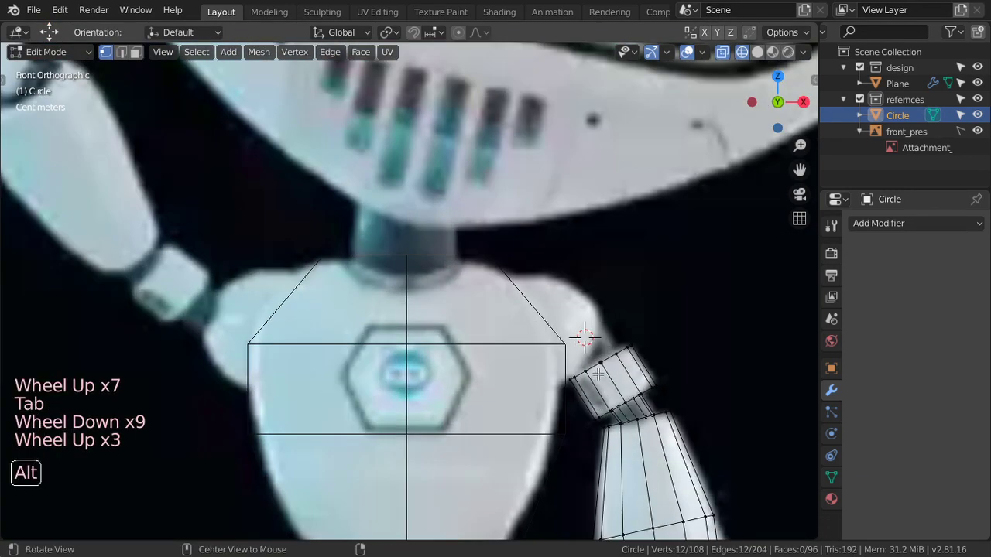
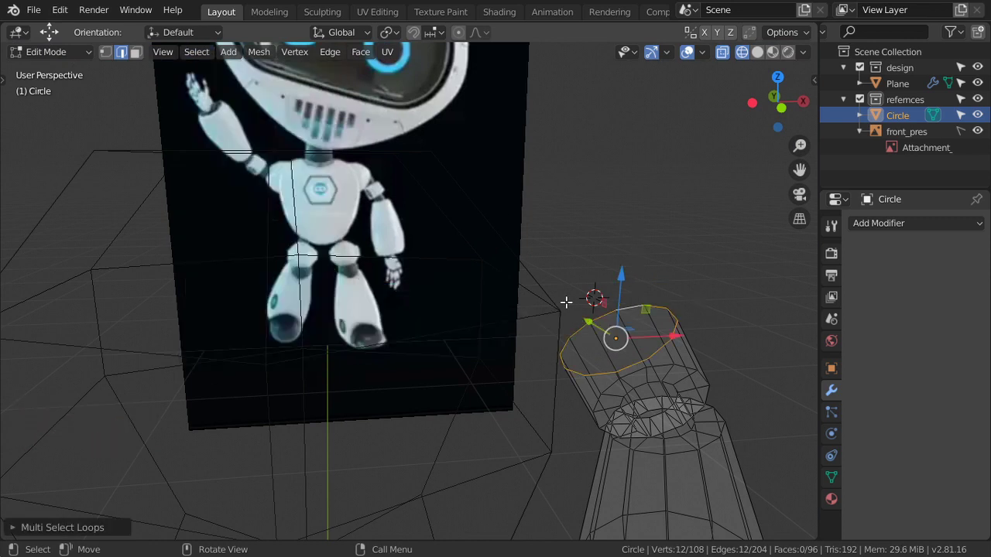
left_click(74, 12)
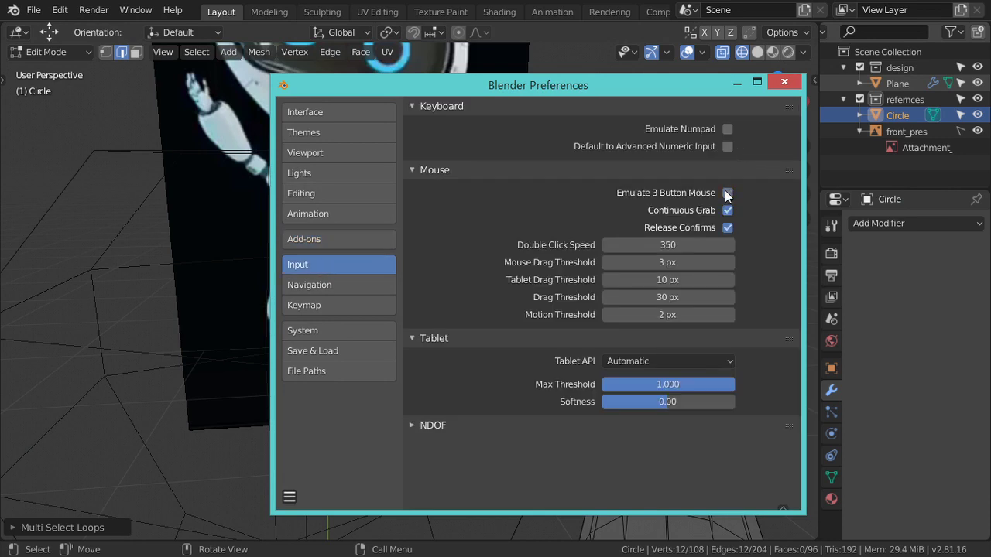
scroll("down", 3)
scroll("down", 3)
scroll("down", 3)
scroll("up", 3)
scroll("down", 3)
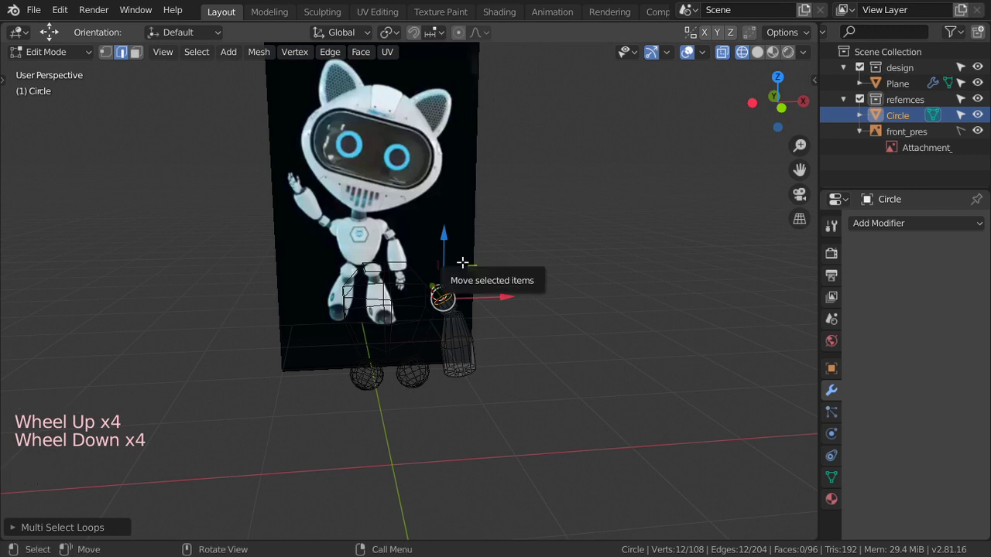
Extrude a new ring from the arm's shoulder end and tilt it toward the torso.
left_click(69, 14)
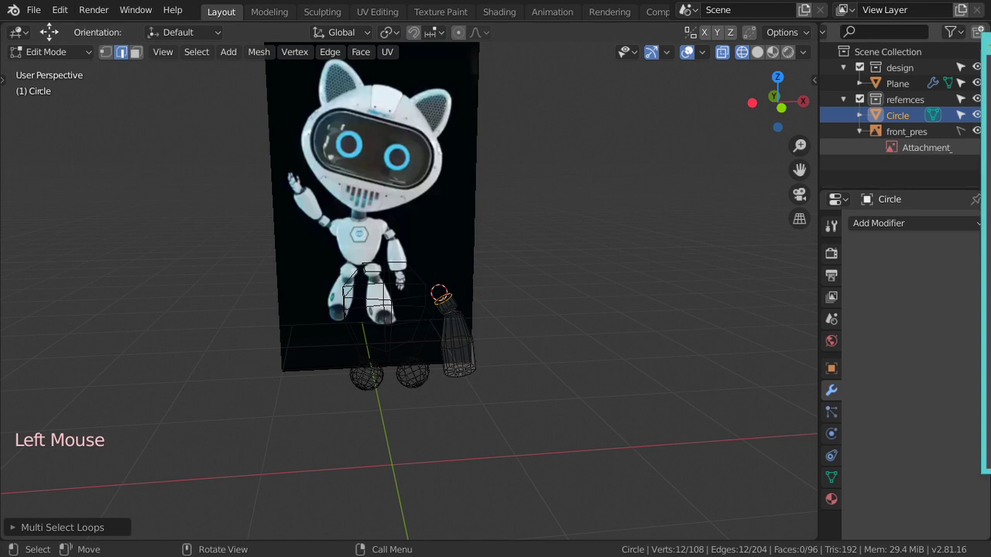
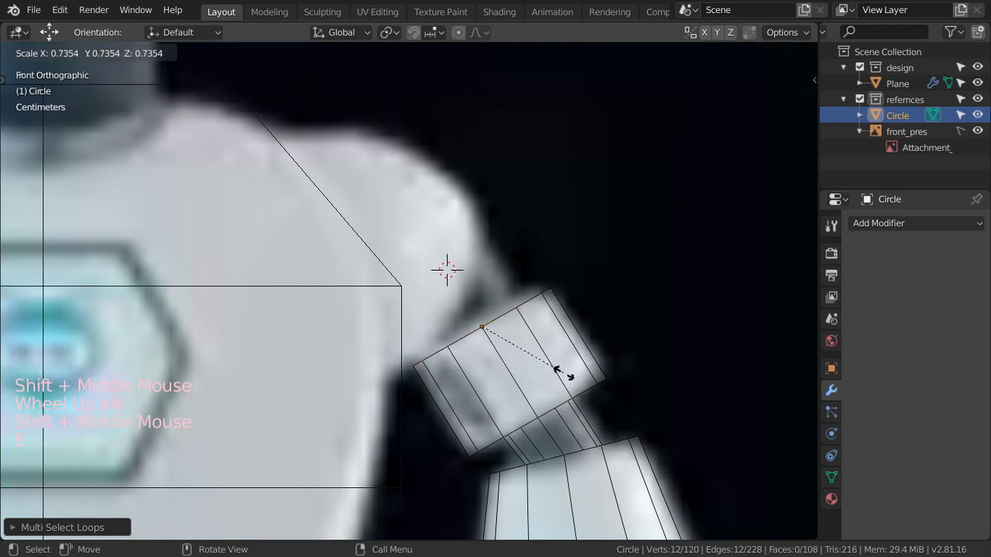
key("e")
key("r")
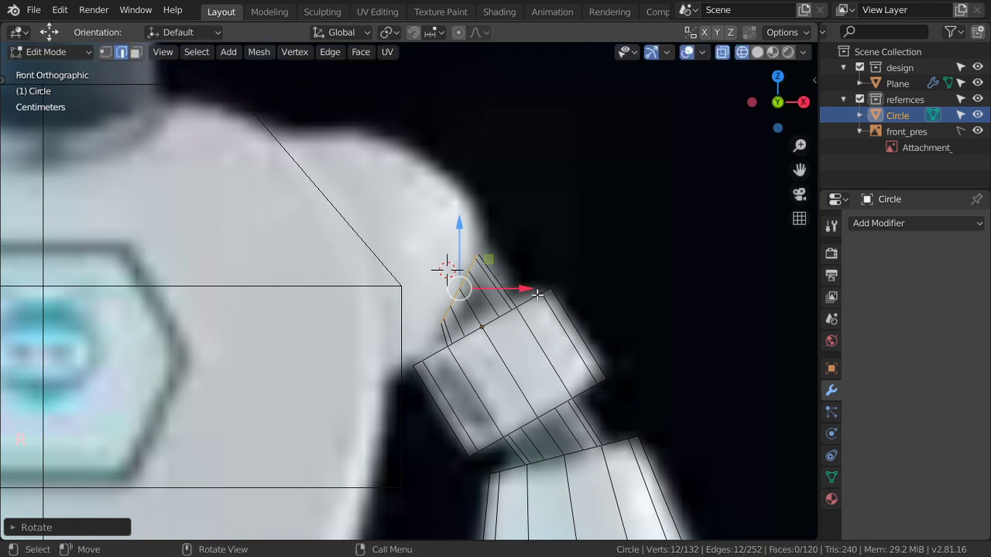
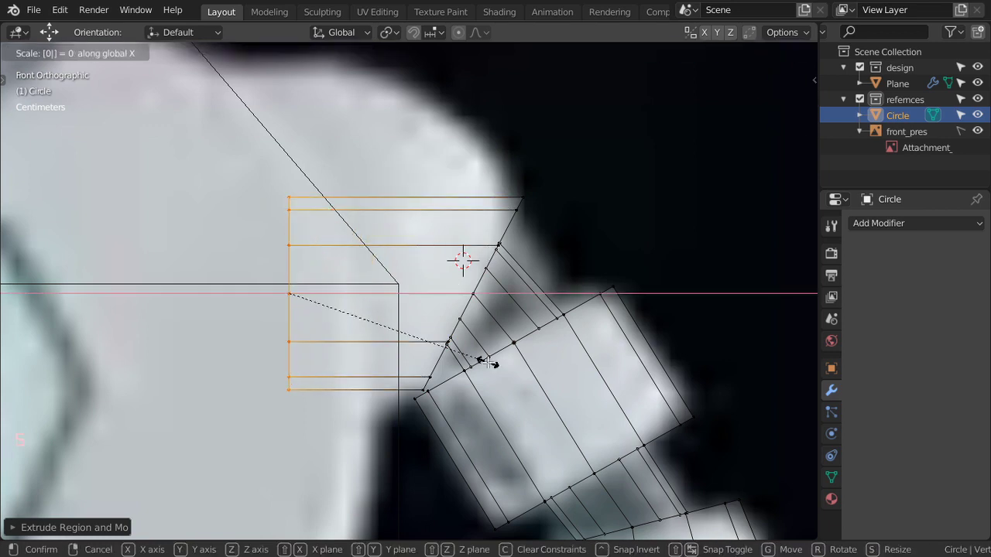
Flatten the extruded shoulder faces along X, enlarge them and shift them vertically.
key("s")
scroll("down", 3)
key("s")
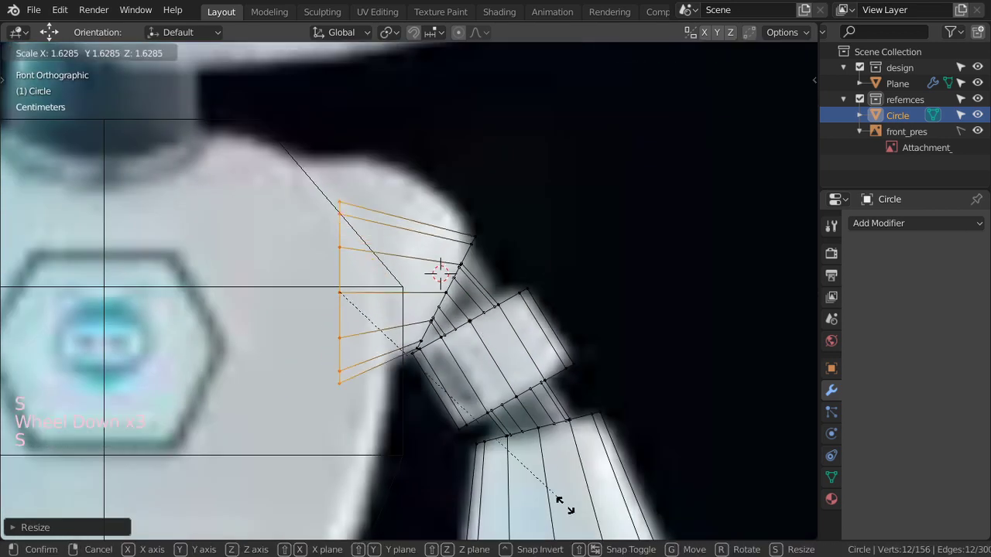
key("g")
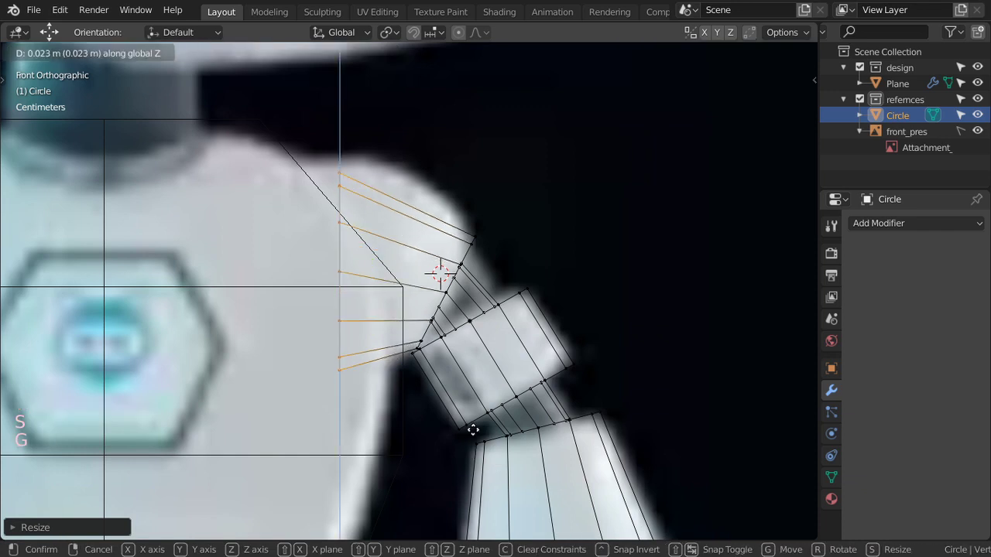
Add a loop cut across the shoulder and scale the new edge loop into a rounded cap.
key("ctrl+r")
key("g")
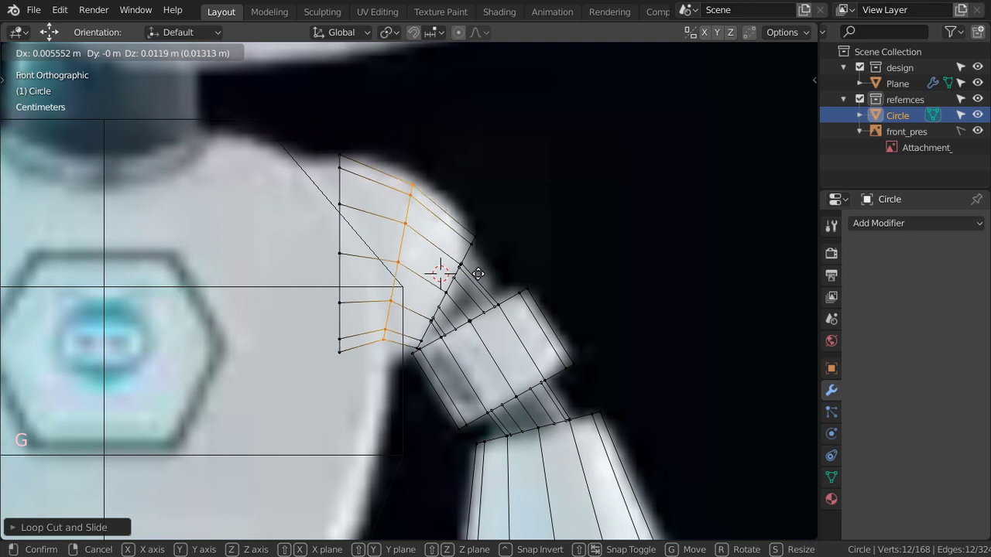
key("s")
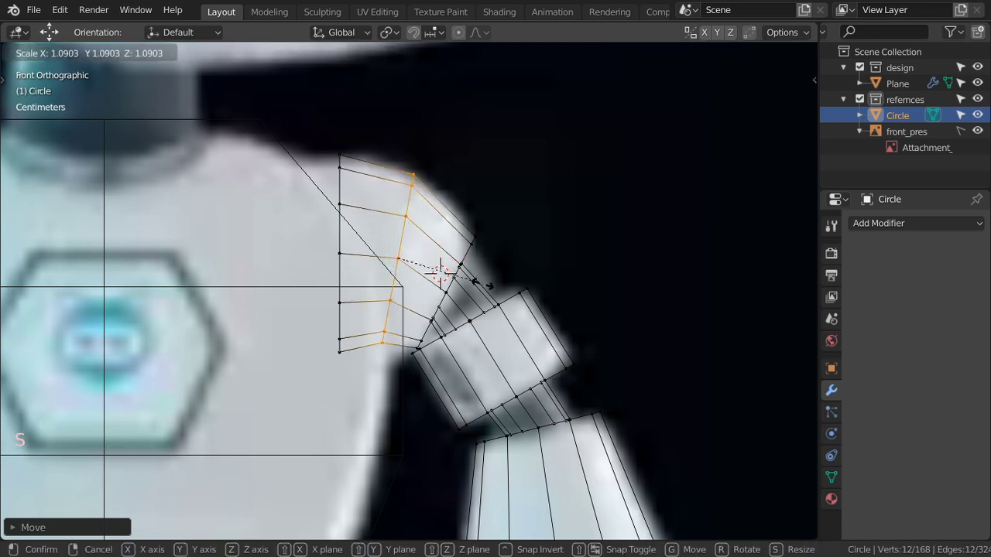
Toggle between edit and object mode and switch the viewport shading to review the shoulder.
key("Tab")
scroll("up", 3)
key("Tab")
scroll("up", 3)
scroll("down", 3)
key("a")
key("alt+a")
scroll("down", 3)
key("z")
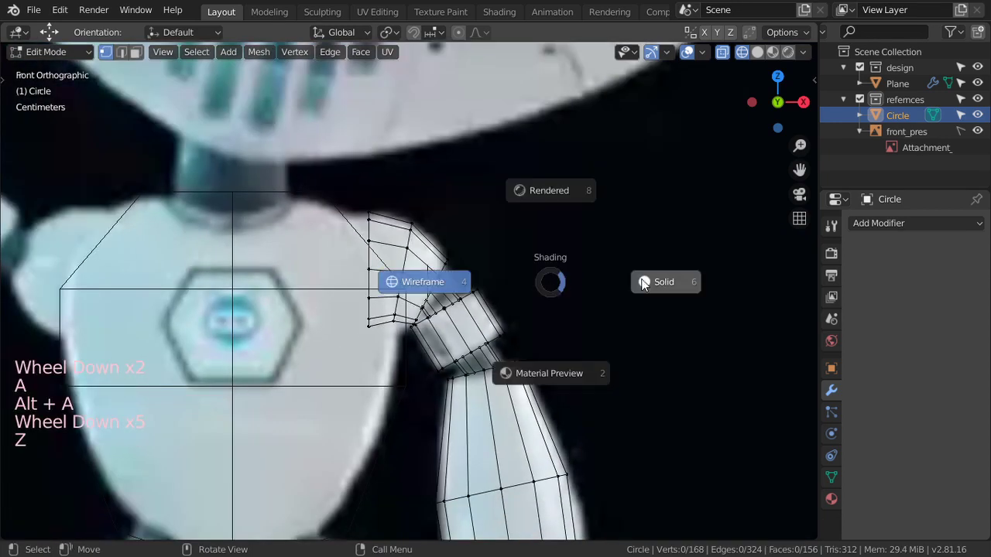
scroll("down", 3)
key("Tab")
scroll("up", 3)
key("Tab")
key("Tab")
scroll("down", 3)
Check the shoulder from side and front views and nudge it into place.
middle_click(412, 383)
key("KP_3")
scroll("up", 3)
key("g")
scroll("down", 3)
middle_click(441, 376)
key("KP_1")
scroll("up", 3)
key("Tab")
key("Tab")
Select the torso with the arm and join them into a single object with Ctrl+J.
left_click(400, 350)
key("ctrl+j")
key("Tab")
scroll("up", 3)
key("Tab")
scroll("down", 3)
scroll("up", 3)
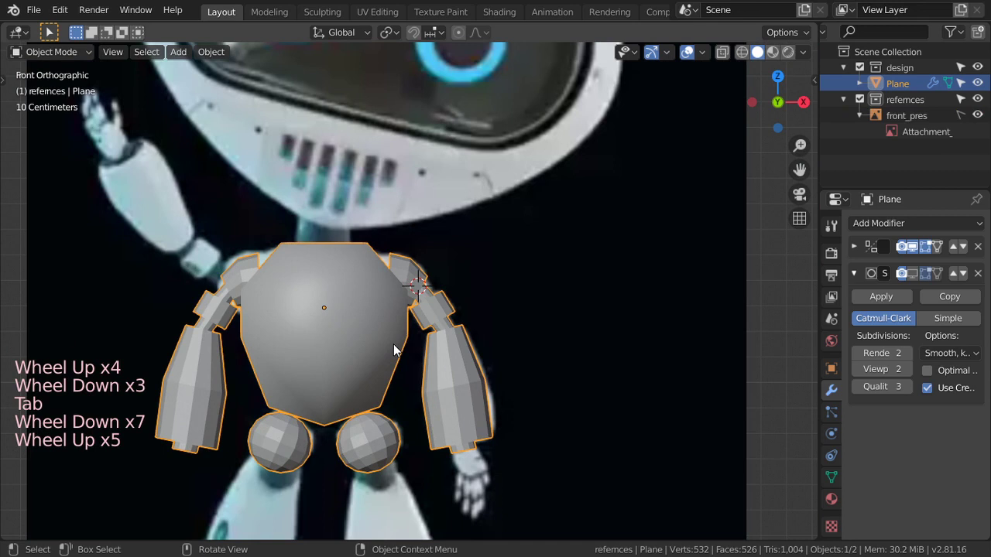
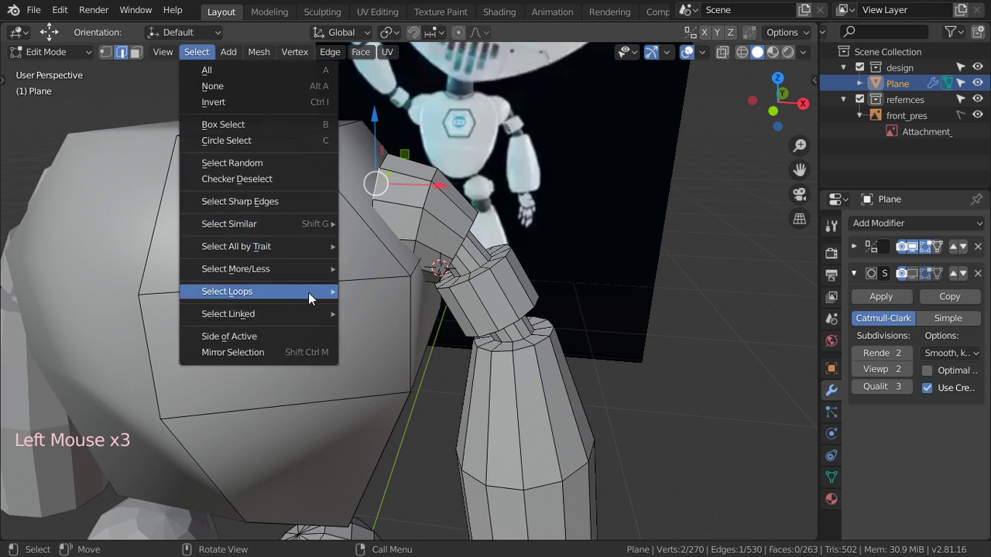
Move the shoulder edge loop inward along X and display the joined body subdivided.
key("g")
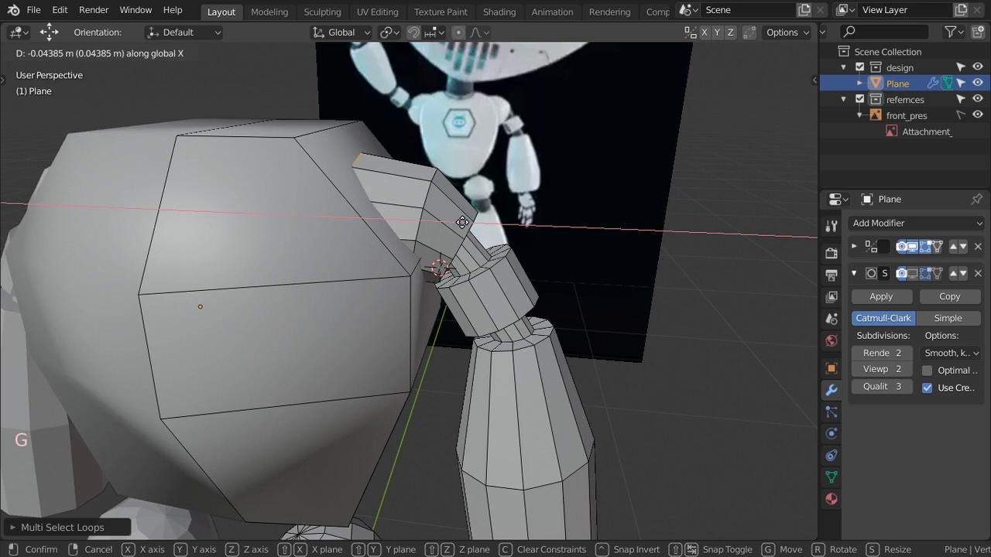
key("Tab")
scroll("down", 3)
left_click(912, 277)
scroll("down", 3)
middle_click(451, 352)
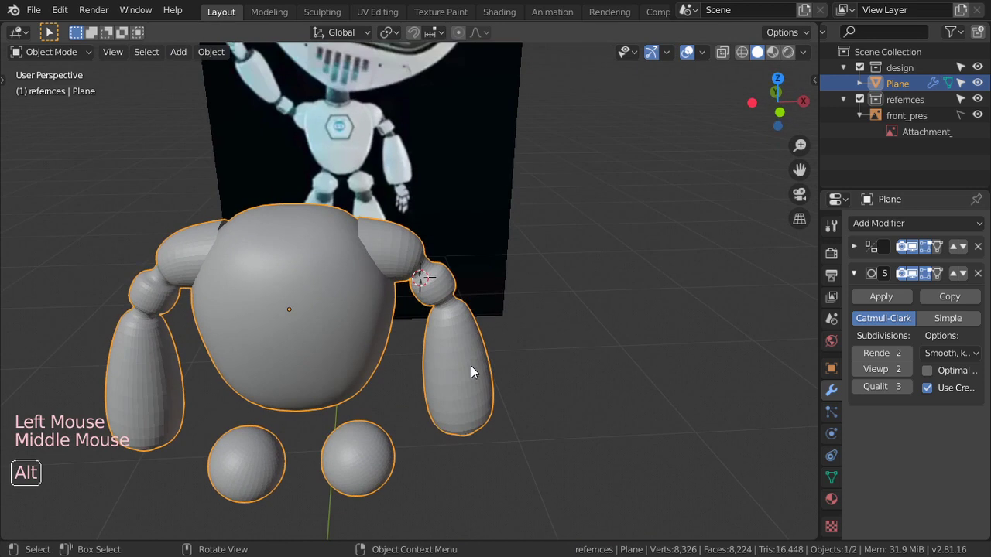
From the front view, select the forearm's end loops, grow the selection and move them to the reference.
key("KP_1")
scroll("up", 3)
scroll("down", 3)
scroll("down", 3)
middle_click(454, 343)
key("Tab")
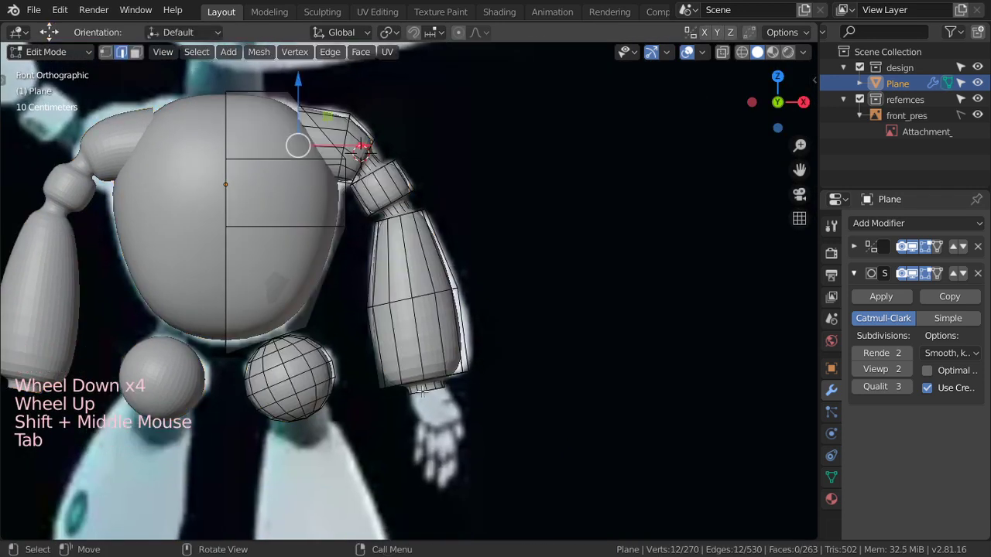
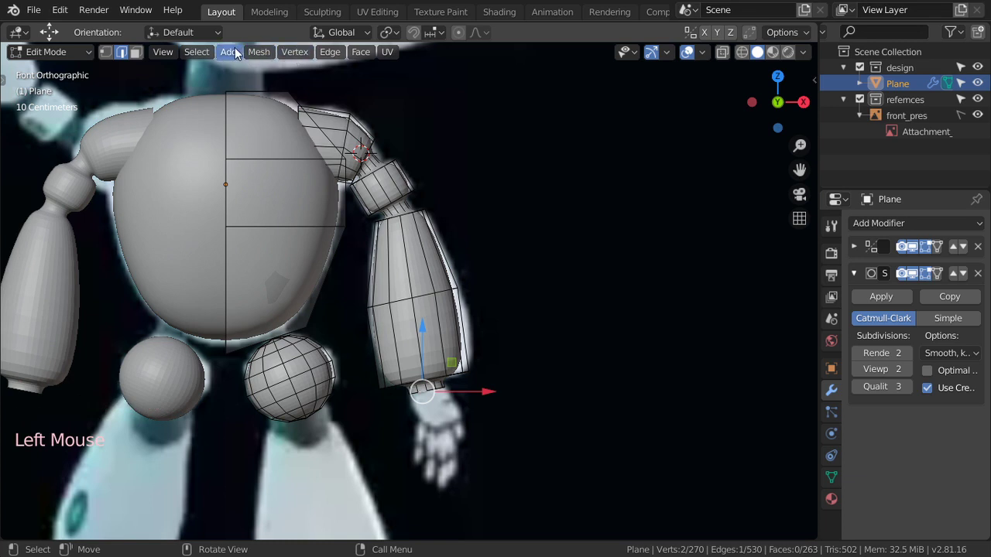
left_click(208, 53)
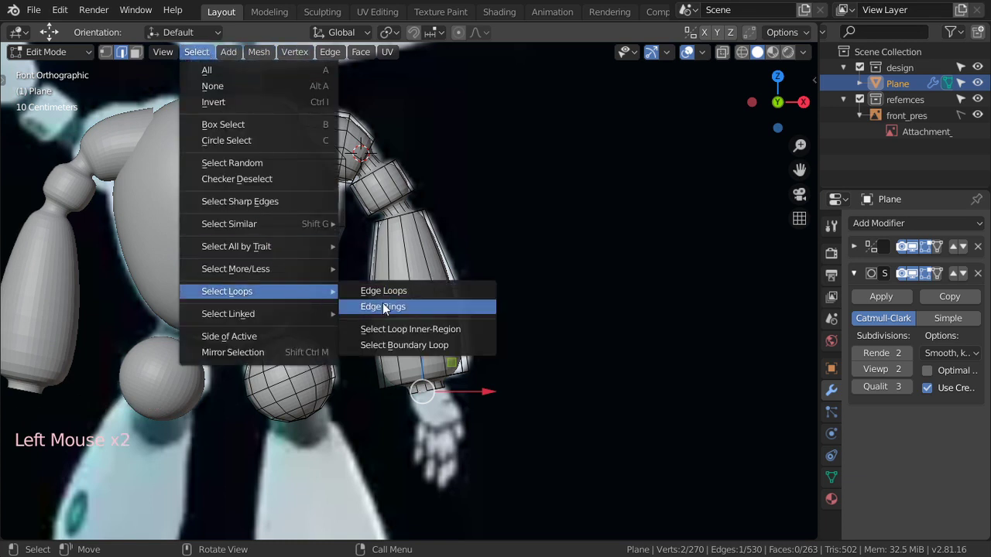
scroll("up", 3)
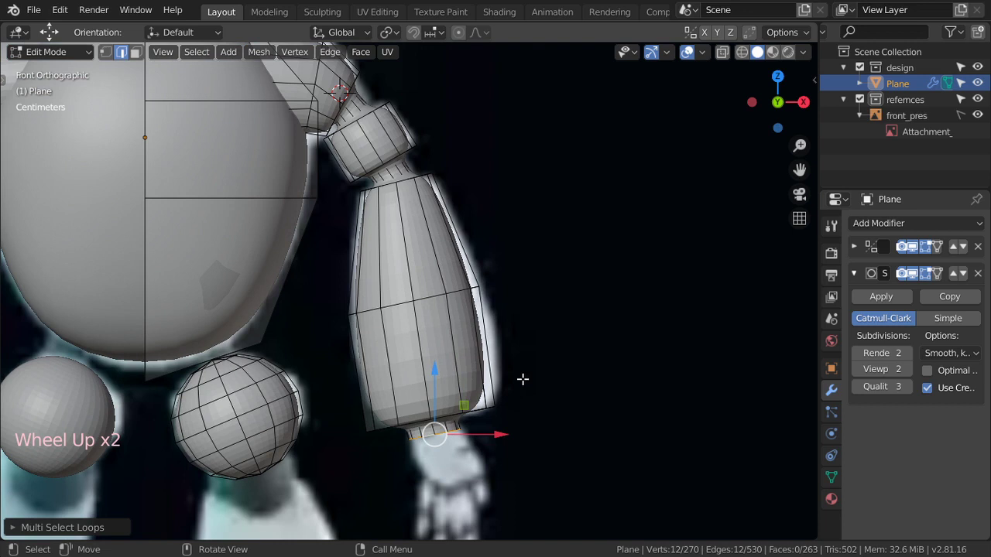
key("ctrl+KP_Add")
key("ctrl+KP_Add")
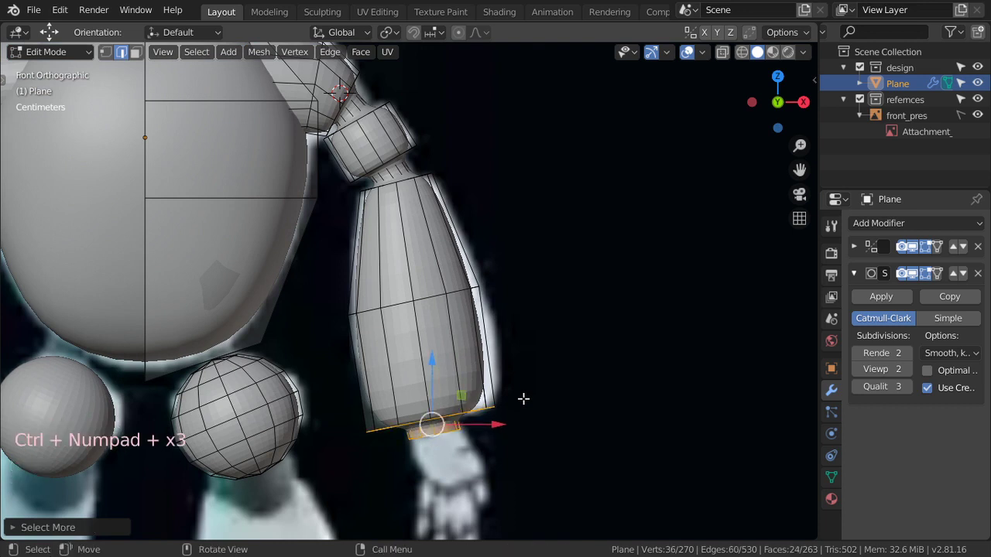
key("g")
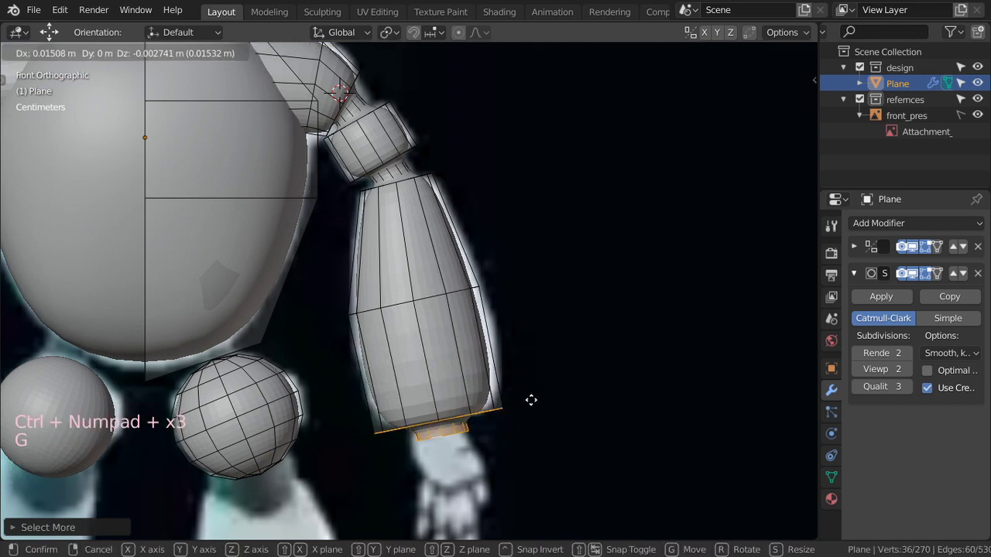
Slide the forearm's middle loop along the arm and widen it to match the bulge.
key("s")
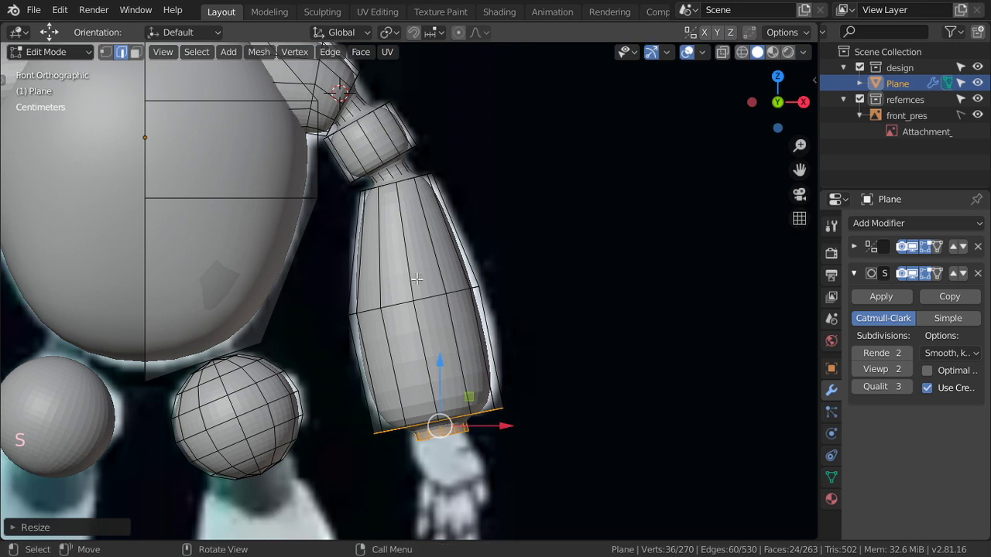
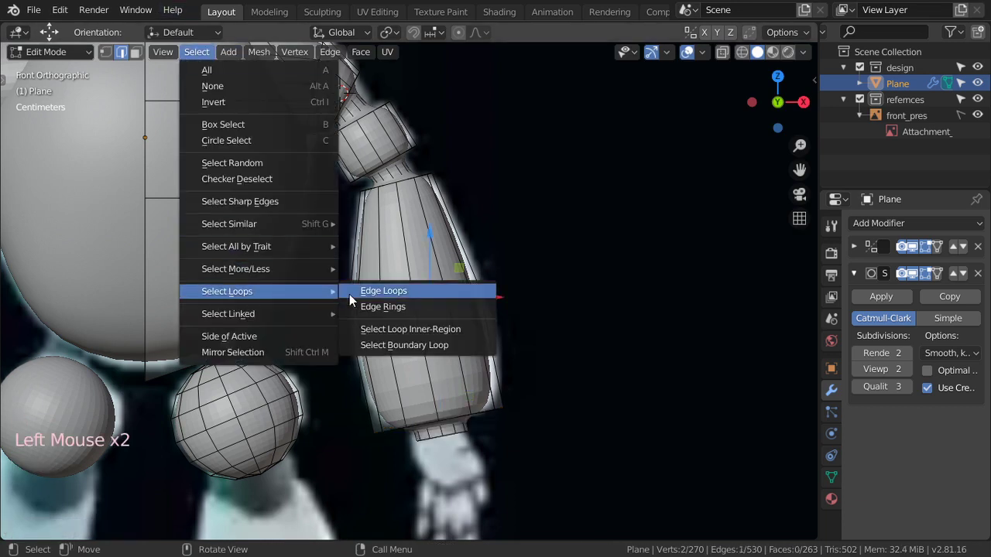
key("s")
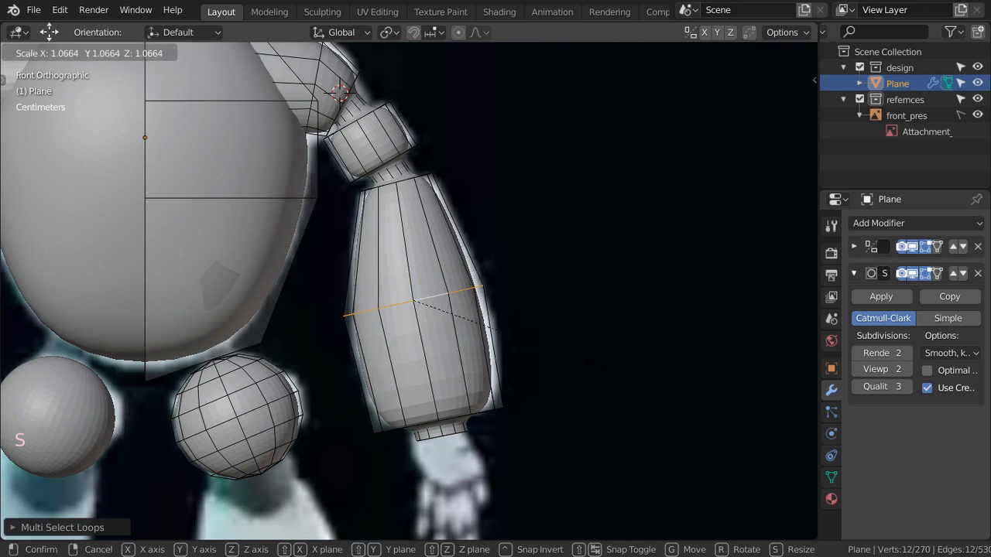
key("g")
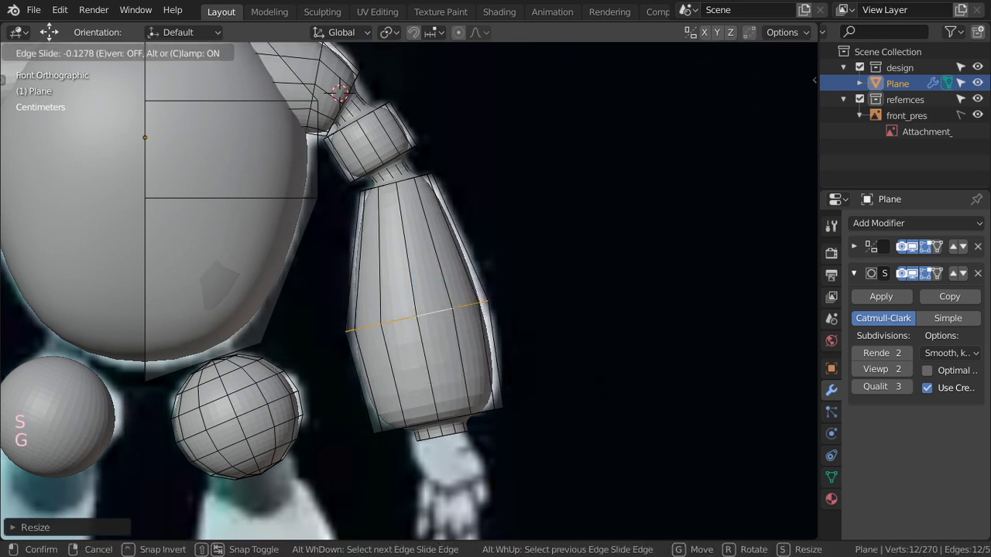
key("s")
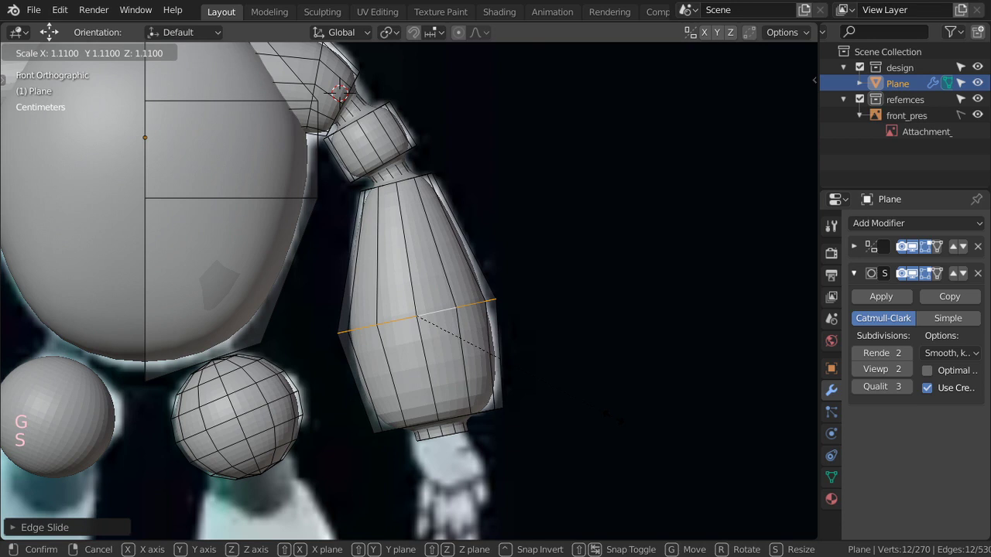
key("Tab")
scroll("down", 3)
scroll("up", 3)
key("Tab")
Fine-tune the middle loop's position and width, then return to the whole object.
key("g")
key("s")
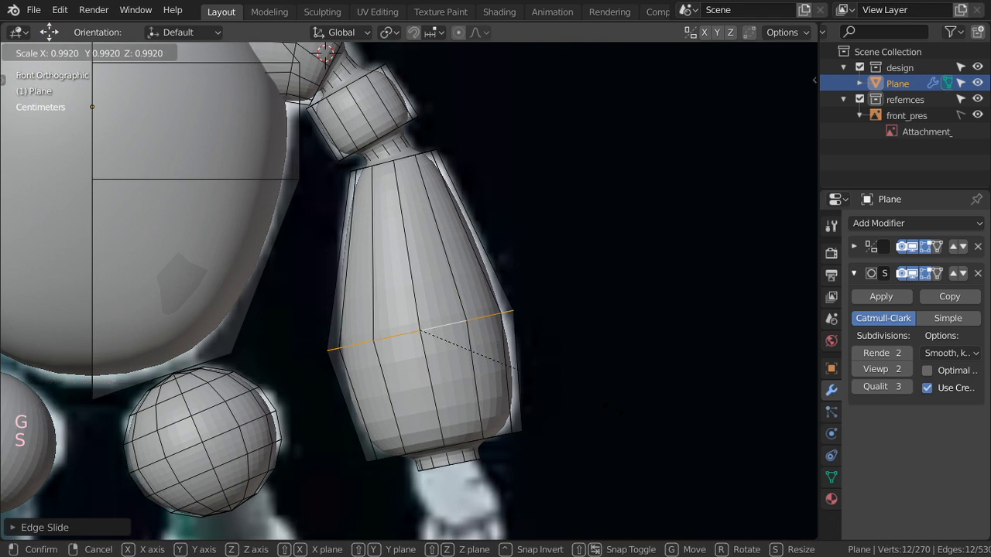
key("Tab")
scroll("down", 3)
scroll("up", 3)
key("Tab")
scroll("down", 3)
key("Tab")
scroll("down", 3)
Apply Shade Smooth to the joined robot body from its context menu.
right_click(436, 298)
scroll("down", 3)
right_click(421, 299)
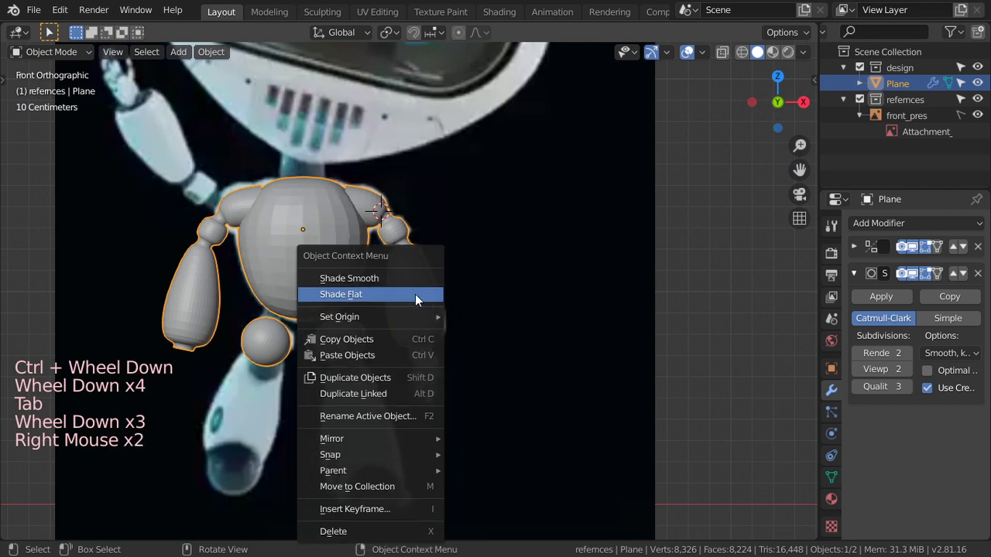
right_click(421, 300)
Save the scene as robot1.blend.
key("ctrl+s")
scroll("down", 3)
scroll("up", 3)
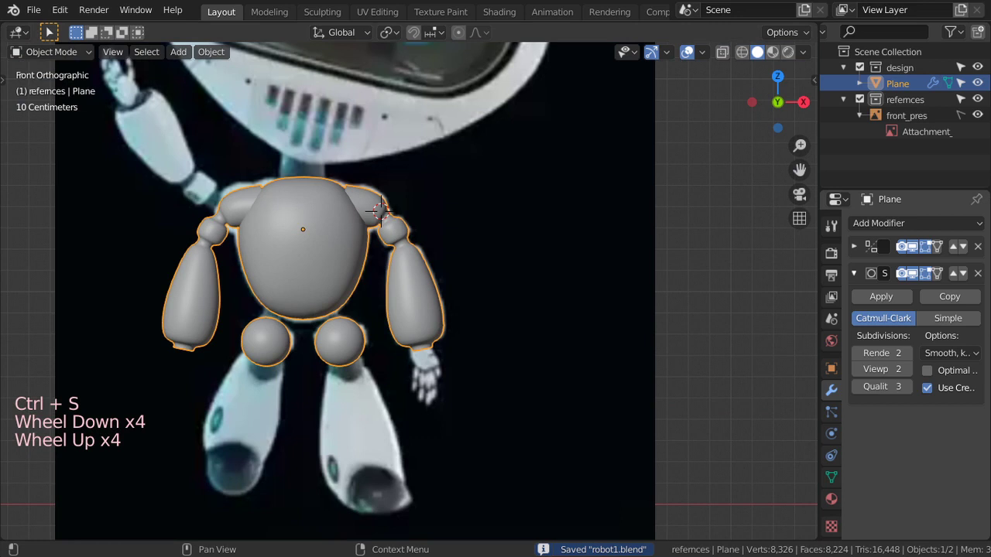